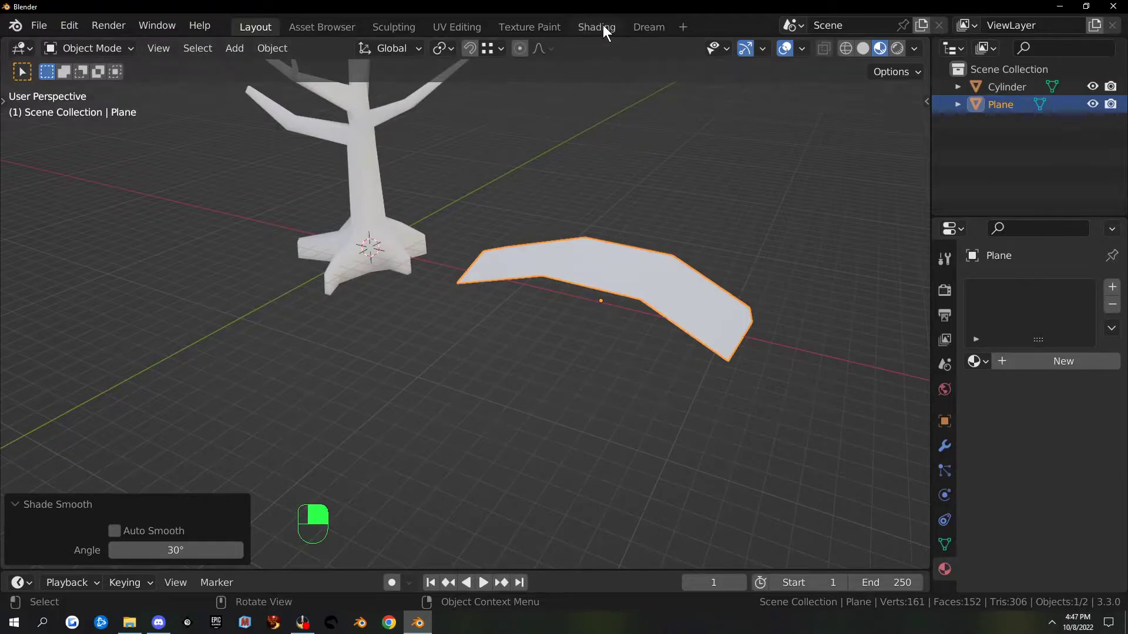
Switch to the Shading workspace with Material Preview and zoom in on the tree and leaf plane
{"action": "left_click_drag", "start_coordinate": [607, 31], "coordinate": [561, 88]}
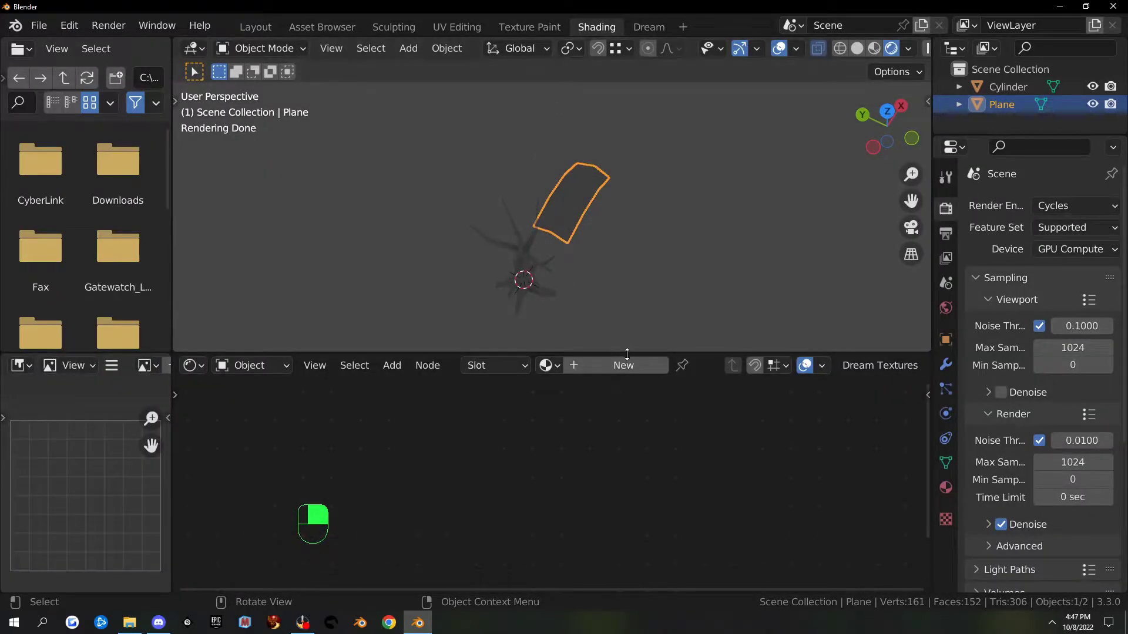
{"action": "left_click", "coordinate": [881, 53]}
{"action": "left_click_drag", "start_coordinate": [645, 371], "coordinate": [561, 459]}
{"action": "left_click_drag", "start_coordinate": [569, 432], "coordinate": [560, 459]}
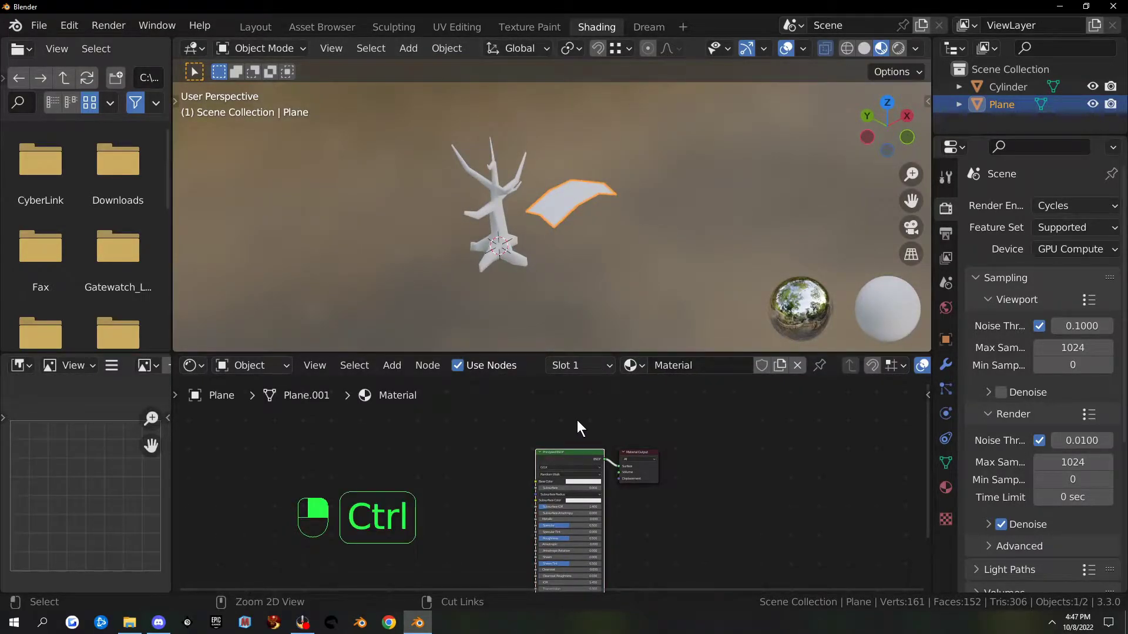
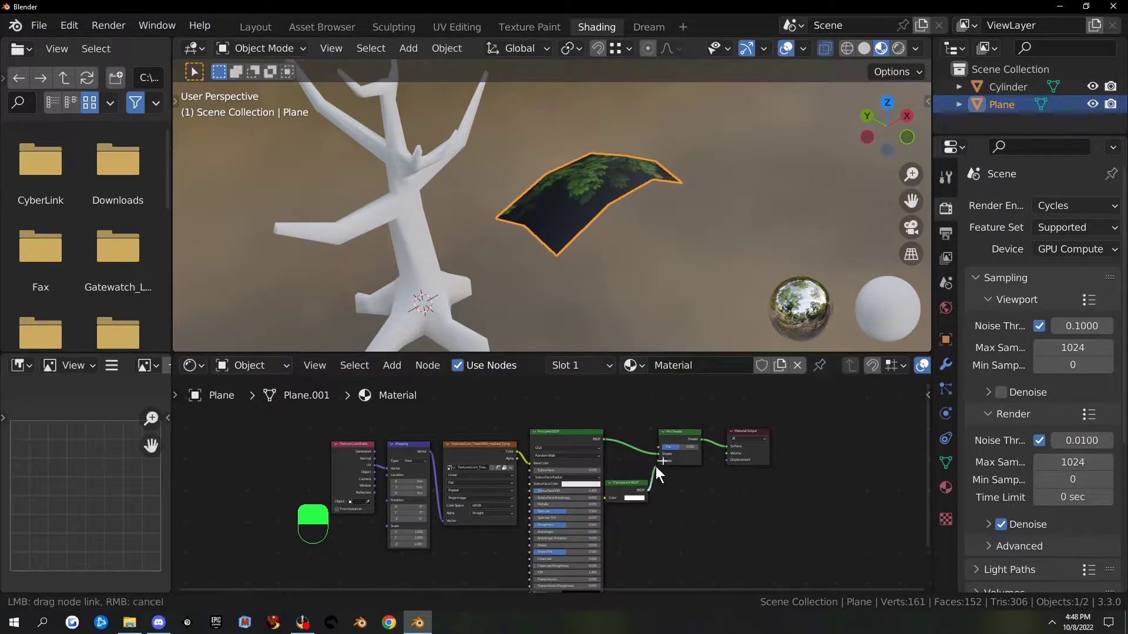
Wire the leaf texture colour and alpha into a Mix Shader with Transparent BSDF so only leaves show
{"action": "left_click_drag", "start_coordinate": [723, 457], "coordinate": [484, 437]}
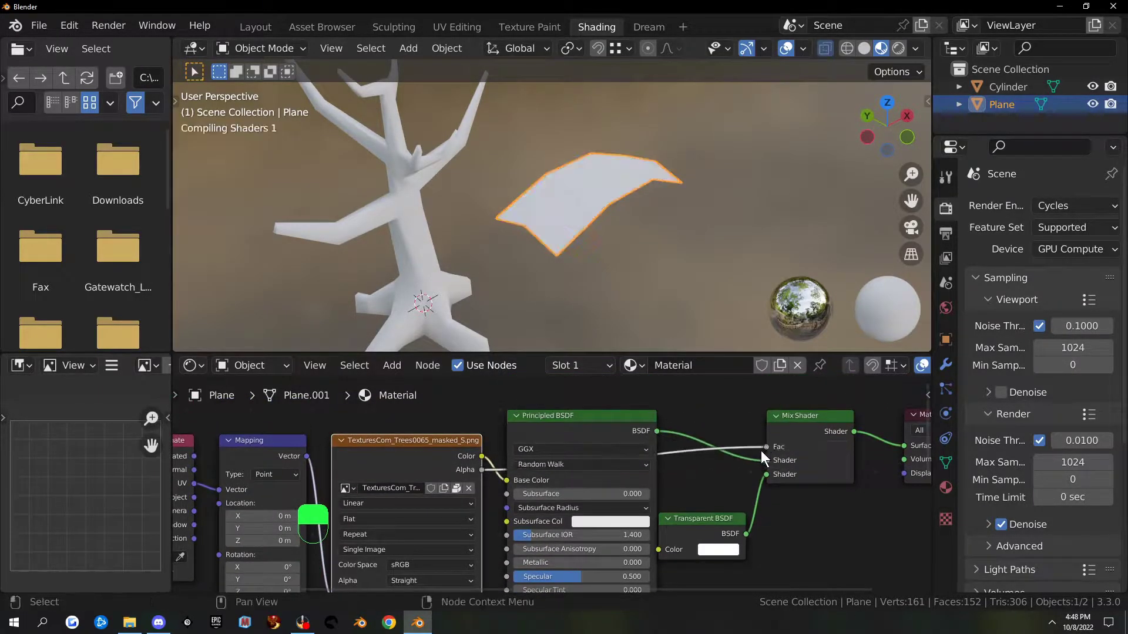
{"action": "left_click_drag", "start_coordinate": [628, 306], "coordinate": [621, 272]}
{"action": "left_click_drag", "start_coordinate": [628, 306], "coordinate": [652, 418]}
{"action": "left_click_drag", "start_coordinate": [652, 419], "coordinate": [948, 496]}
{"action": "left_click_drag", "start_coordinate": [683, 514], "coordinate": [1065, 502]}
{"action": "left_click_drag", "start_coordinate": [1077, 425], "coordinate": [1065, 503]}
{"action": "left_click_drag", "start_coordinate": [1076, 425], "coordinate": [580, 353]}
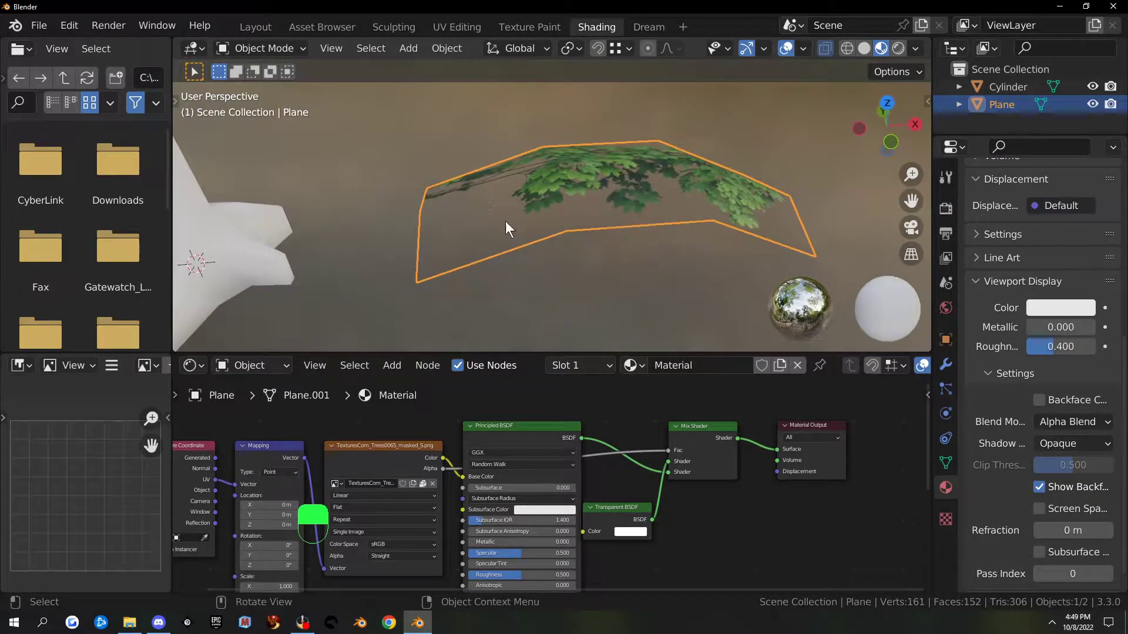
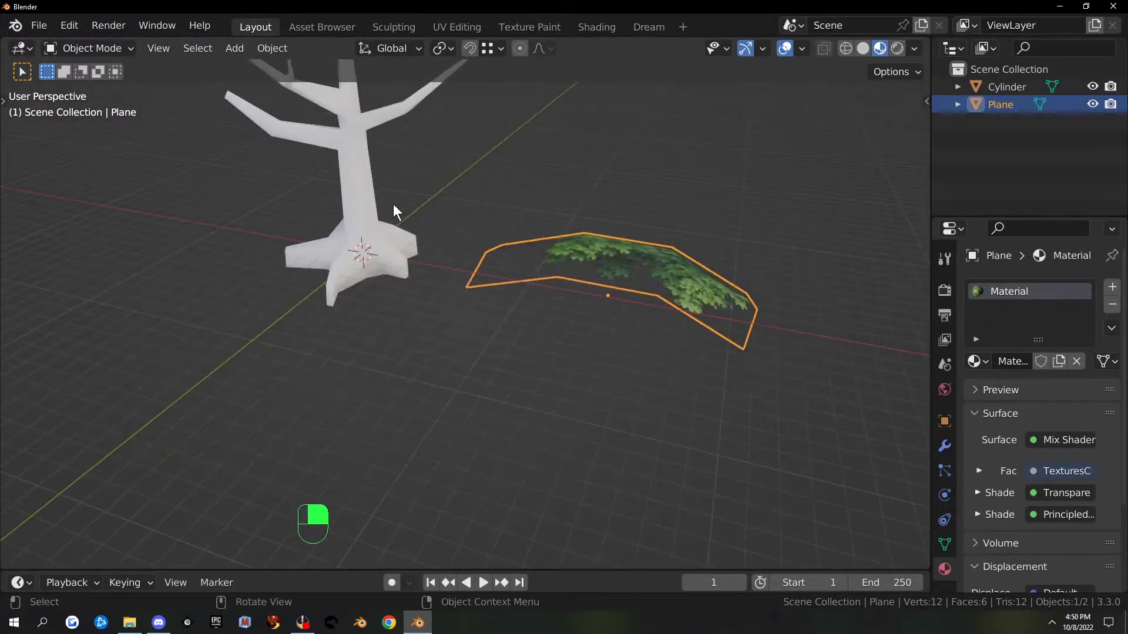
Give the trunk Cylinder a new material with a warm orange-brown base colour
{"action": "left_click", "coordinate": [367, 191]}
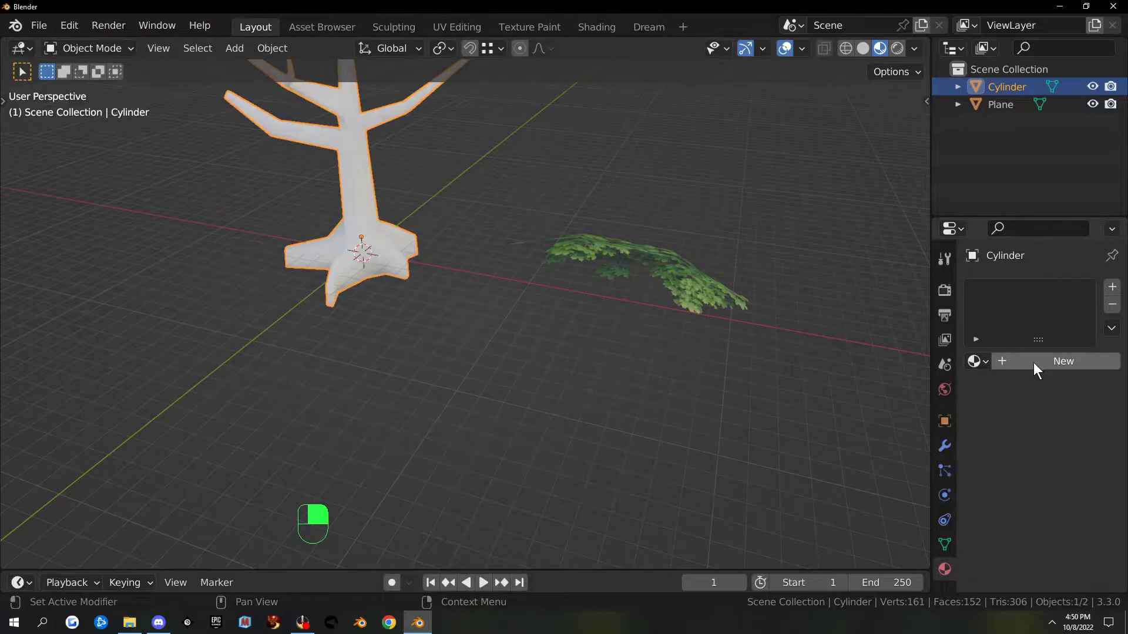
{"action": "left_click", "coordinate": [946, 583]}
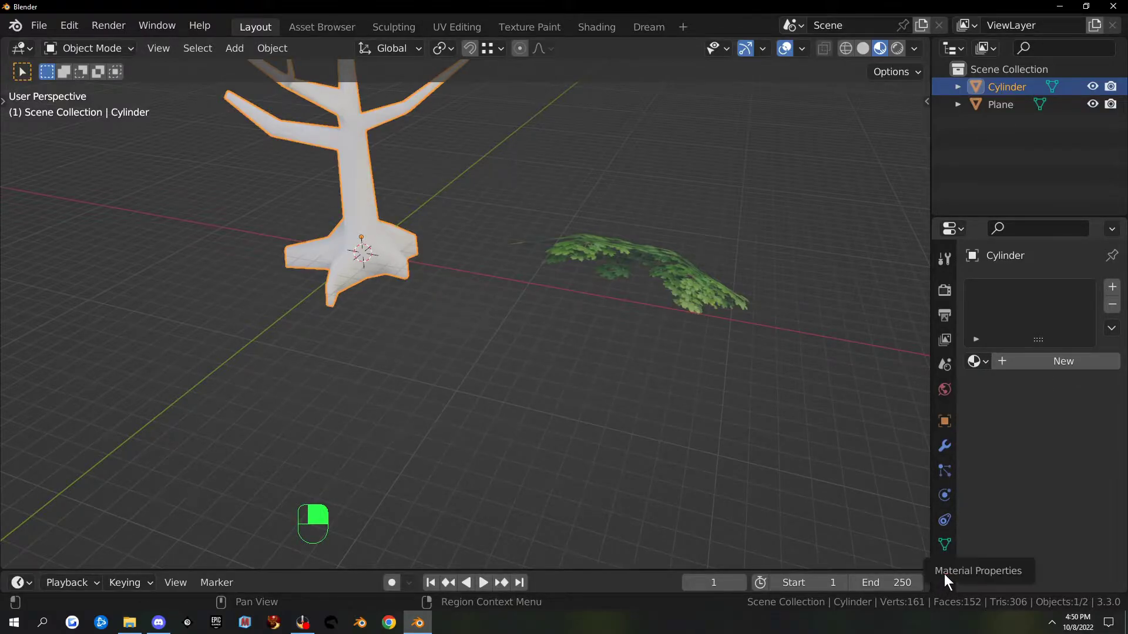
{"action": "left_click_drag", "start_coordinate": [1055, 362], "coordinate": [1067, 527]}
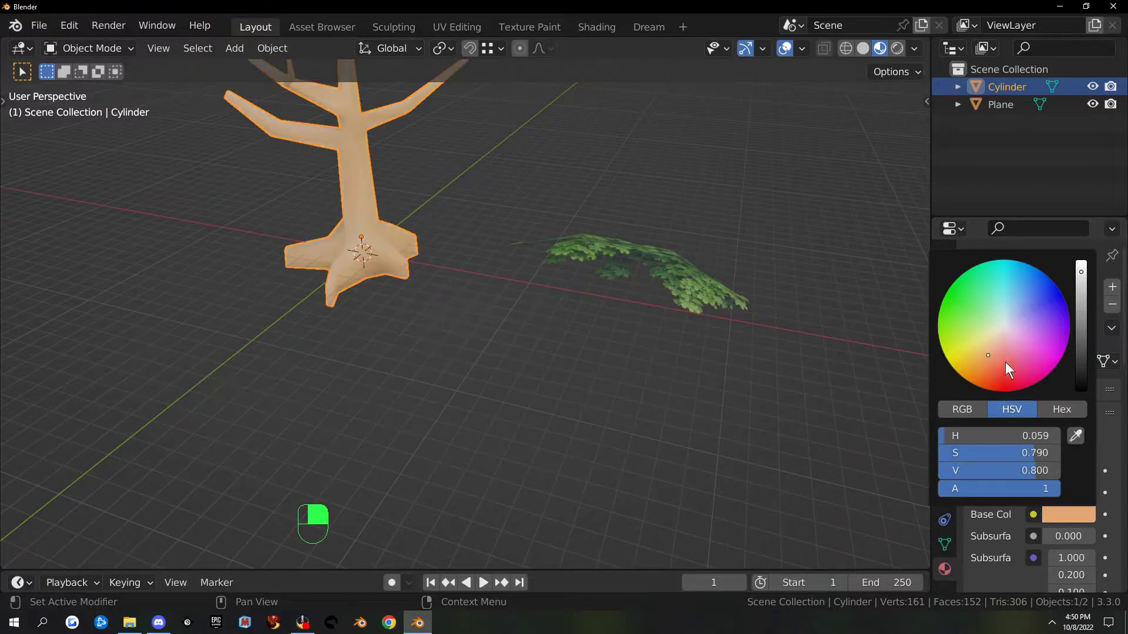
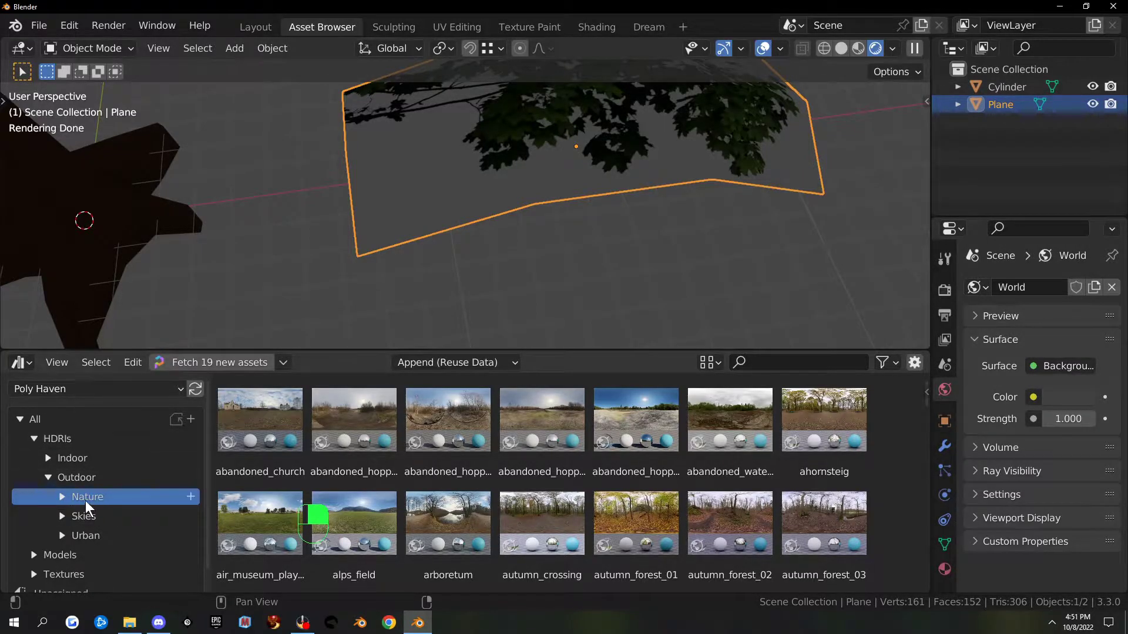
Apply the Poly Haven midday nature 'pond' HDRI as the world background and return to Layout
{"action": "left_click", "coordinate": [95, 503]}
{"action": "left_click", "coordinate": [85, 505]}
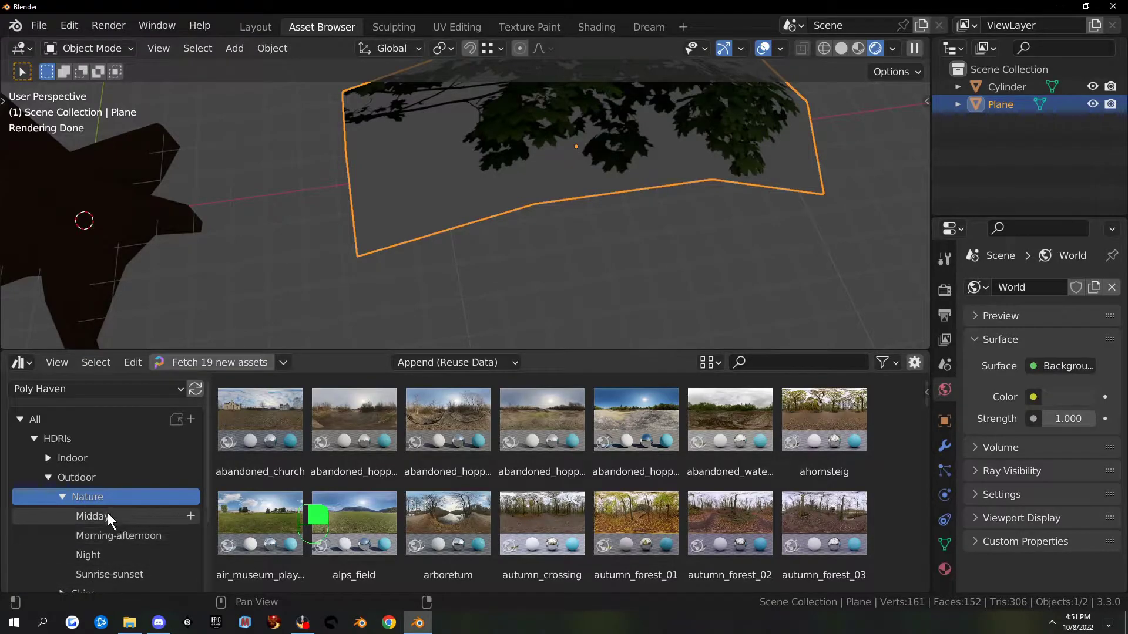
{"action": "left_click_drag", "start_coordinate": [108, 523], "coordinate": [108, 535]}
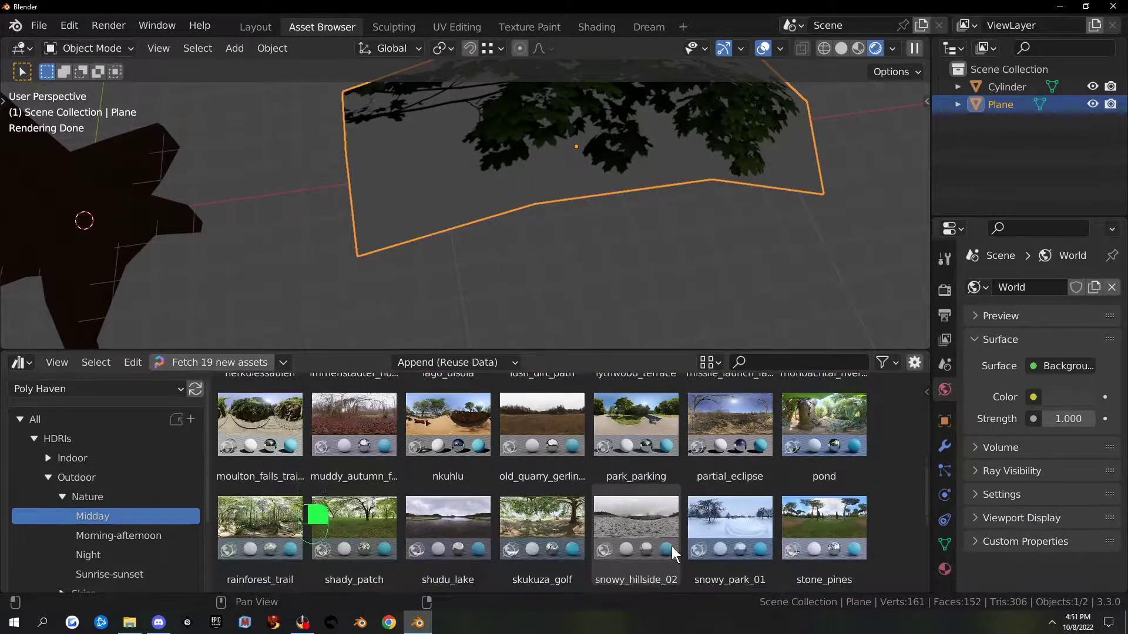
{"action": "left_click", "coordinate": [842, 422]}
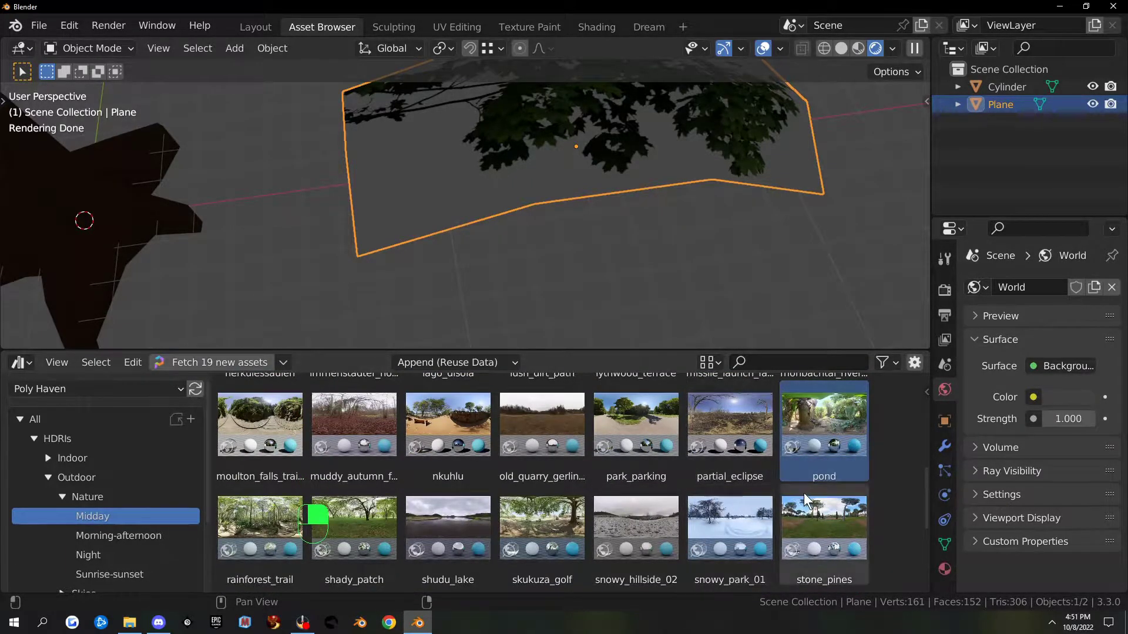
{"action": "double_click", "coordinate": [833, 417]}
{"action": "left_click", "coordinate": [831, 420]}
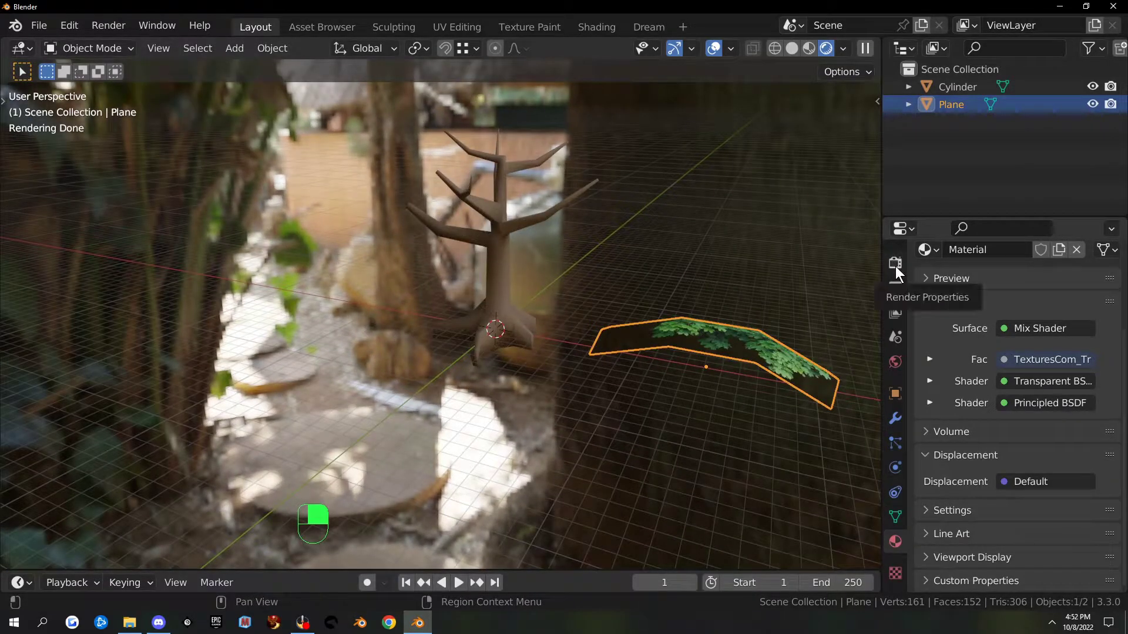
Show Render Properties and orbit around the tree to check the background
{"action": "left_click", "coordinate": [899, 272]}
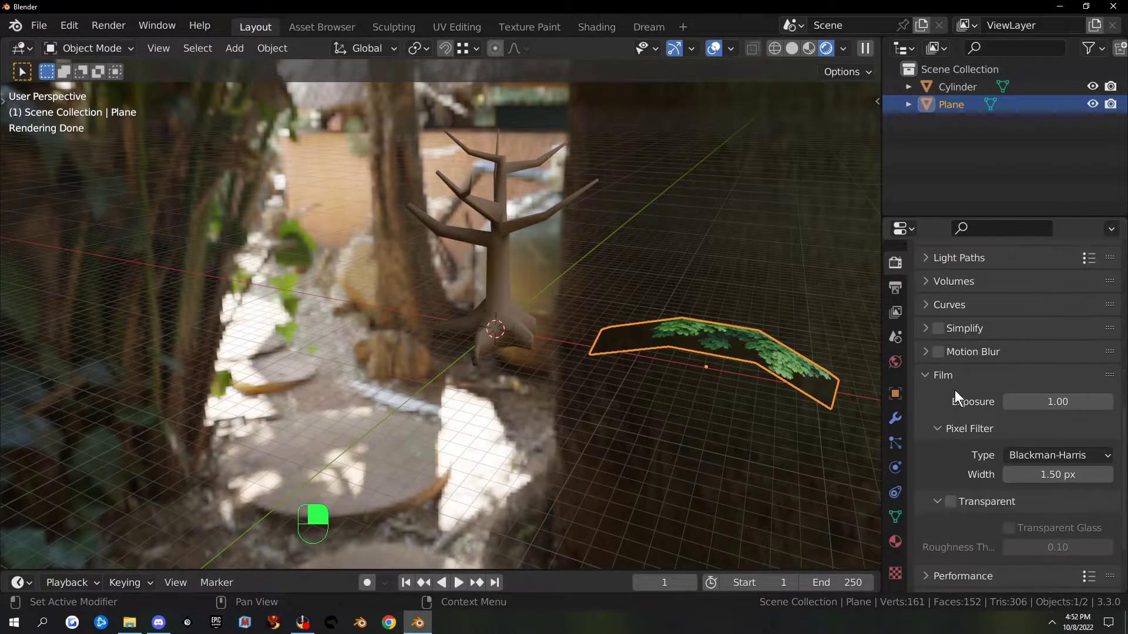
{"action": "left_click_drag", "start_coordinate": [926, 378], "coordinate": [959, 454]}
{"action": "left_click_drag", "start_coordinate": [946, 476], "coordinate": [603, 351]}
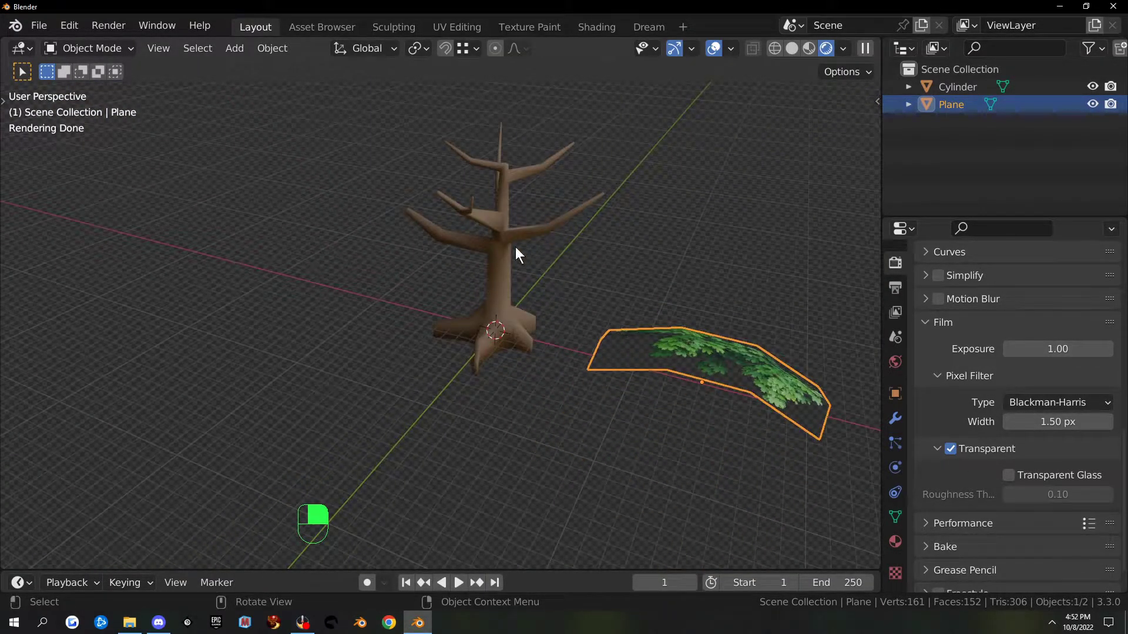
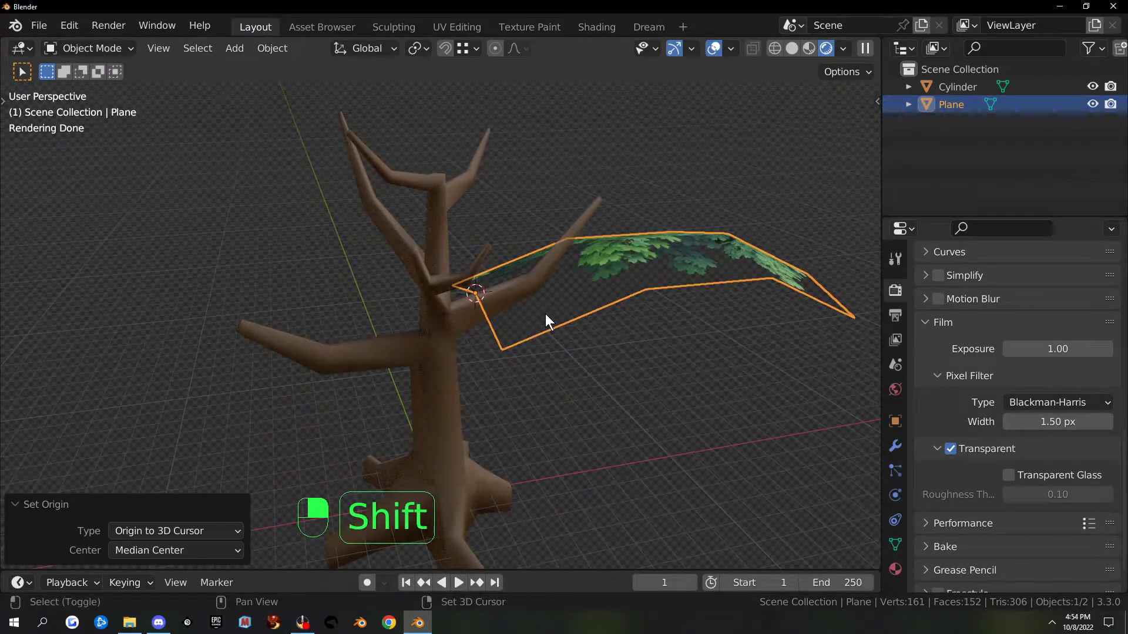
{"action": "key", "text": "shift+c"}
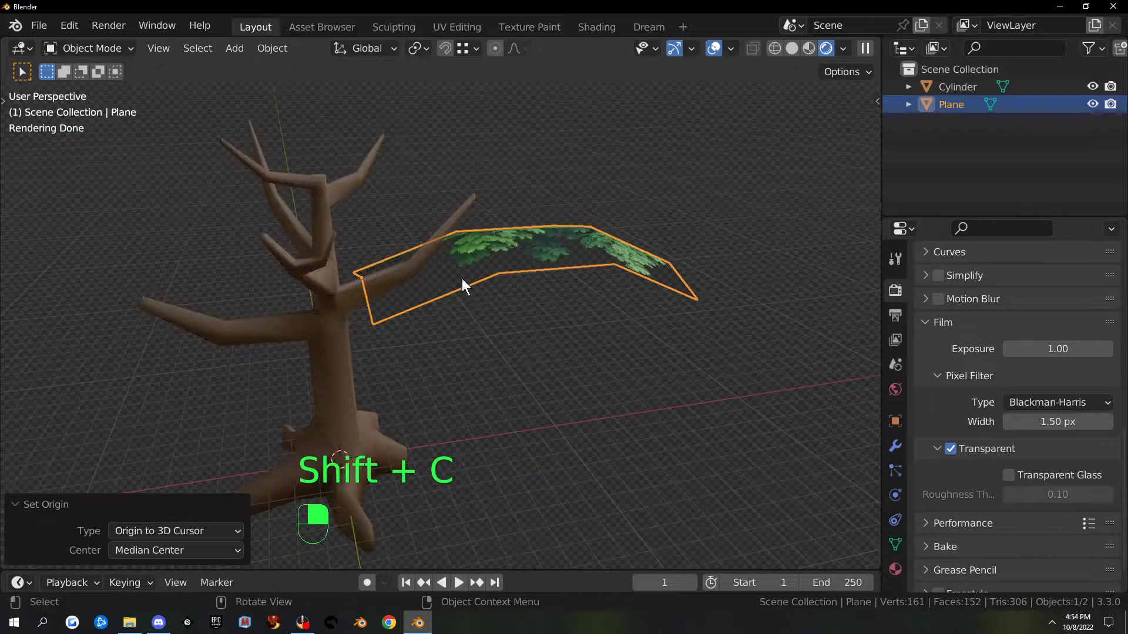
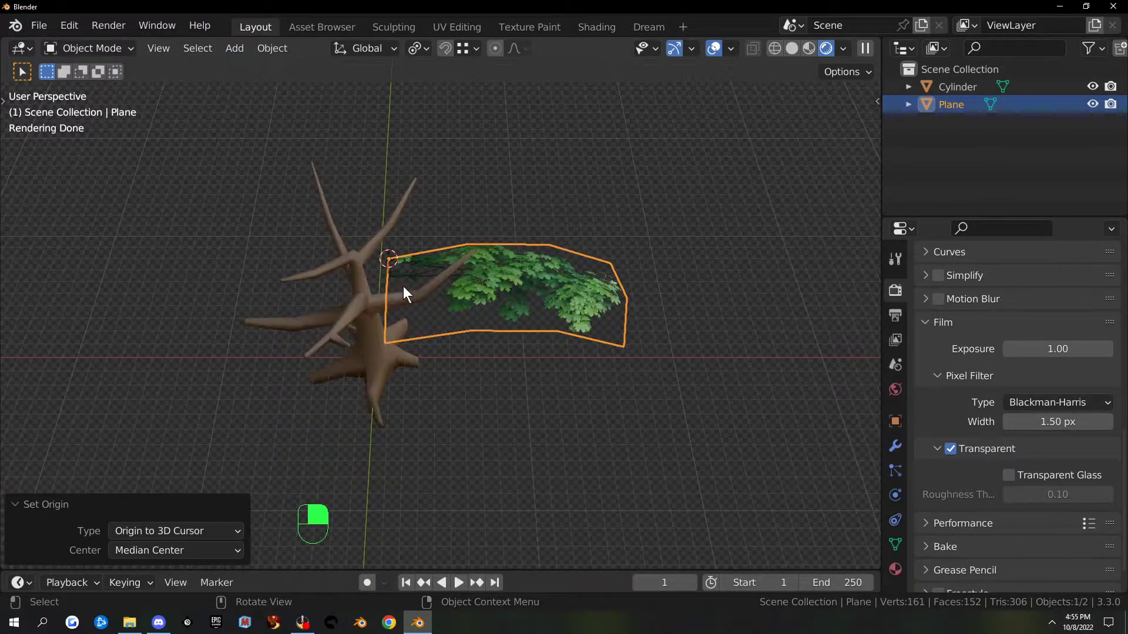
{"action": "key", "text": "shift+c"}
{"action": "left_click_drag", "start_coordinate": [489, 303], "coordinate": [459, 303]}
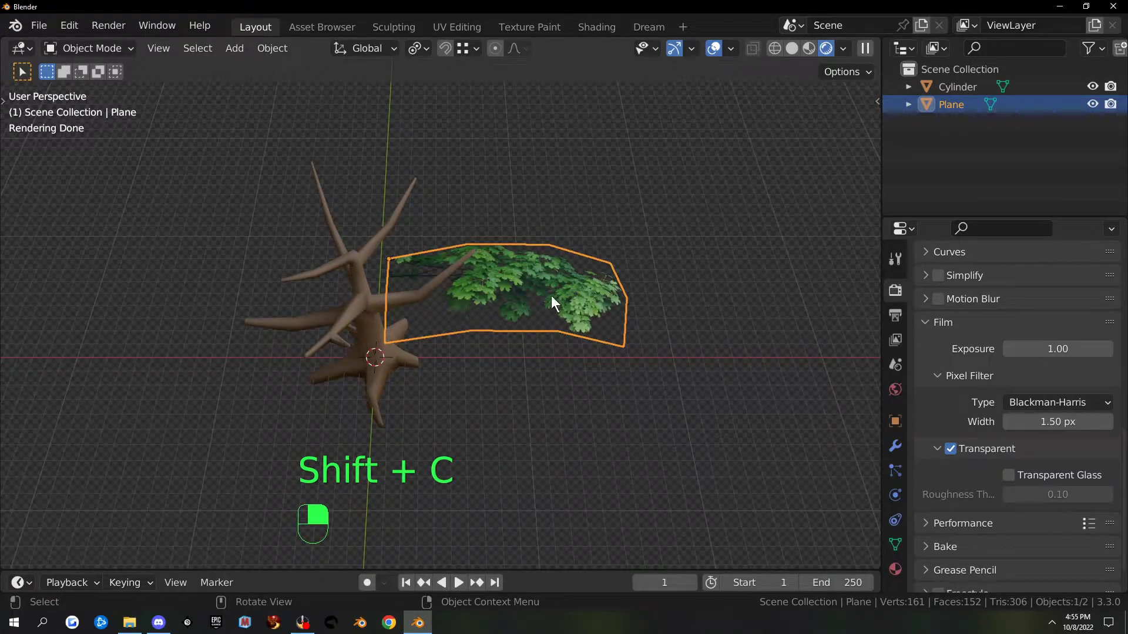
Rotate, move and scale the leaf plane into a new angle from the top view
{"action": "key", "text": "r"}
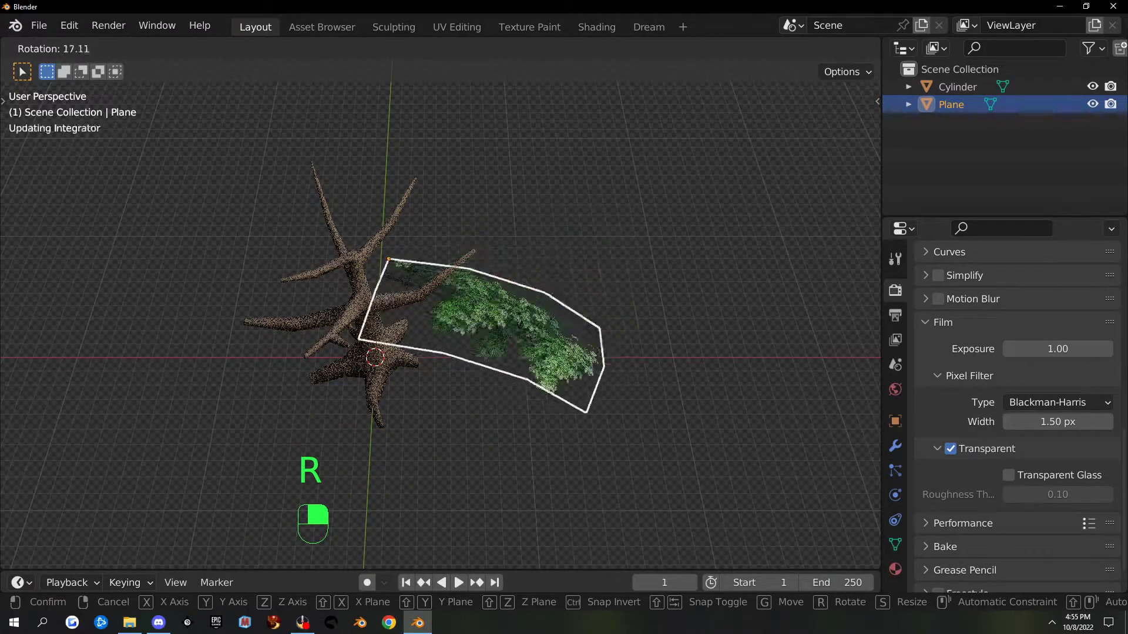
{"action": "left_click_drag", "start_coordinate": [562, 261], "coordinate": [714, 57]}
{"action": "key", "text": "KP_7"}
{"action": "key", "text": "g"}
{"action": "key", "text": "r"}
{"action": "key", "text": "g"}
{"action": "key", "text": "s"}
{"action": "key", "text": "s"}
{"action": "key", "text": "s"}
Nudge and tilt the leaf plane higher among the branches, checking front and side views
{"action": "key", "text": "r"}
{"action": "key", "text": "g"}
{"action": "key", "text": "KP_1"}
{"action": "key", "text": "KP_3"}
{"action": "key", "text": "g"}
{"action": "key", "text": "r"}
{"action": "key", "text": "g"}
{"action": "key", "text": "r"}
{"action": "key", "text": "r"}
{"action": "left_click", "coordinate": [714, 52]}
{"action": "key", "text": "g"}
{"action": "left_click", "coordinate": [714, 57]}
{"action": "left_click_drag", "start_coordinate": [715, 58], "coordinate": [467, 36]}
{"action": "key", "text": "shift+d"}
{"action": "left_click", "coordinate": [467, 36]}
{"action": "left_click_drag", "start_coordinate": [465, 36], "coordinate": [712, 57]}
{"action": "key", "text": "a"}
{"action": "key", "text": "s"}
{"action": "key", "text": "s"}
{"action": "key", "text": "g"}
{"action": "key", "text": "r"}
{"action": "key", "text": "g"}
{"action": "key", "text": "r"}
{"action": "key", "text": "g"}
{"action": "left_click", "coordinate": [712, 57]}
{"action": "left_click_drag", "start_coordinate": [713, 64], "coordinate": [806, 56]}
{"action": "key", "text": "g"}
{"action": "key", "text": "g"}
{"action": "key", "text": "g"}
{"action": "key", "text": "r"}
{"action": "key", "text": "Tab"}
{"action": "left_click", "coordinate": [806, 56]}
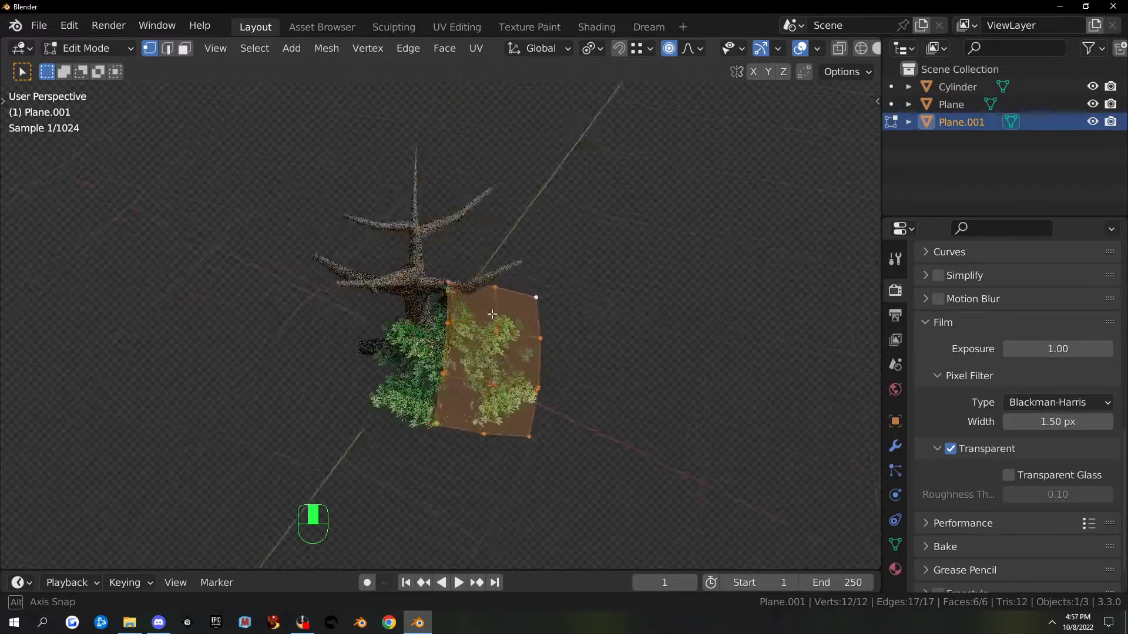
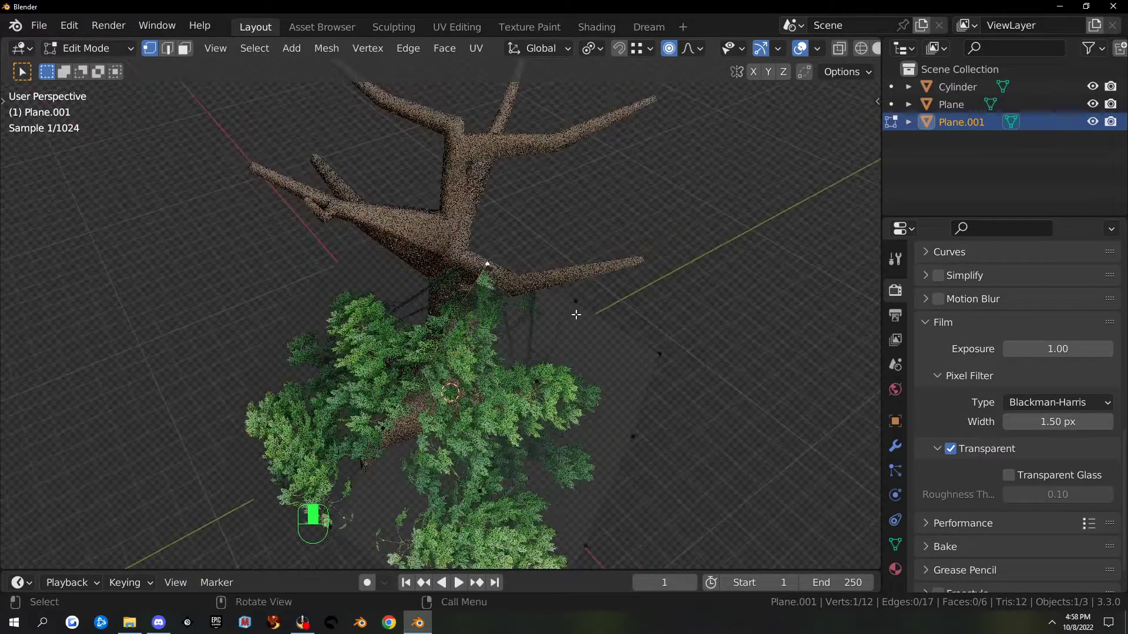
Bring up the Shift+S snap menu to place the cursor at the selected vertex
{"action": "key", "text": "shift+s"}
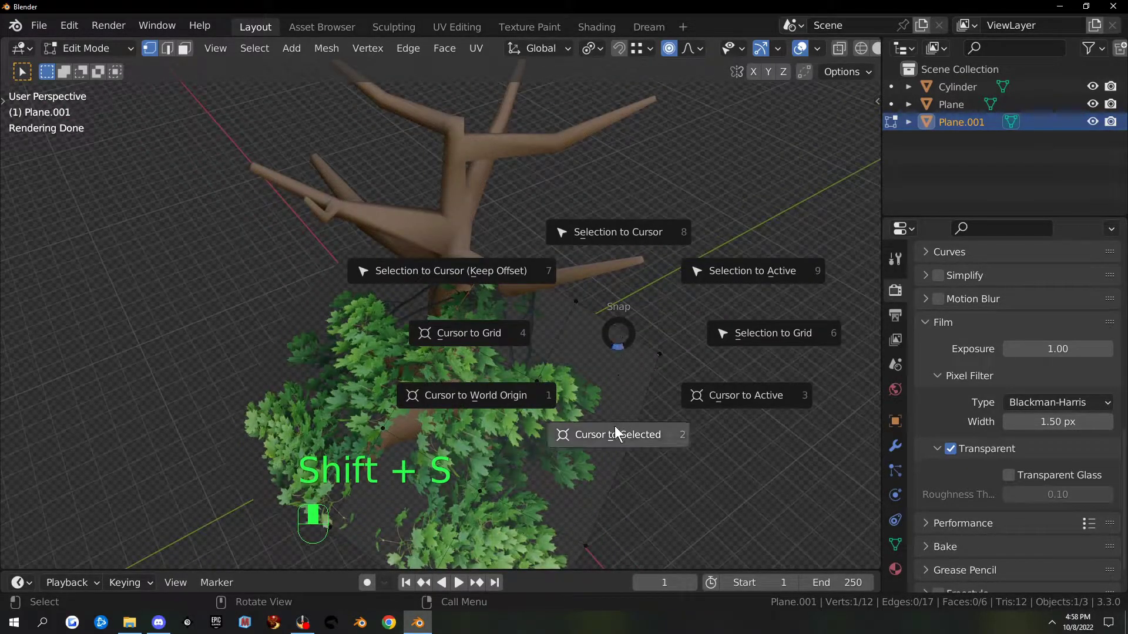
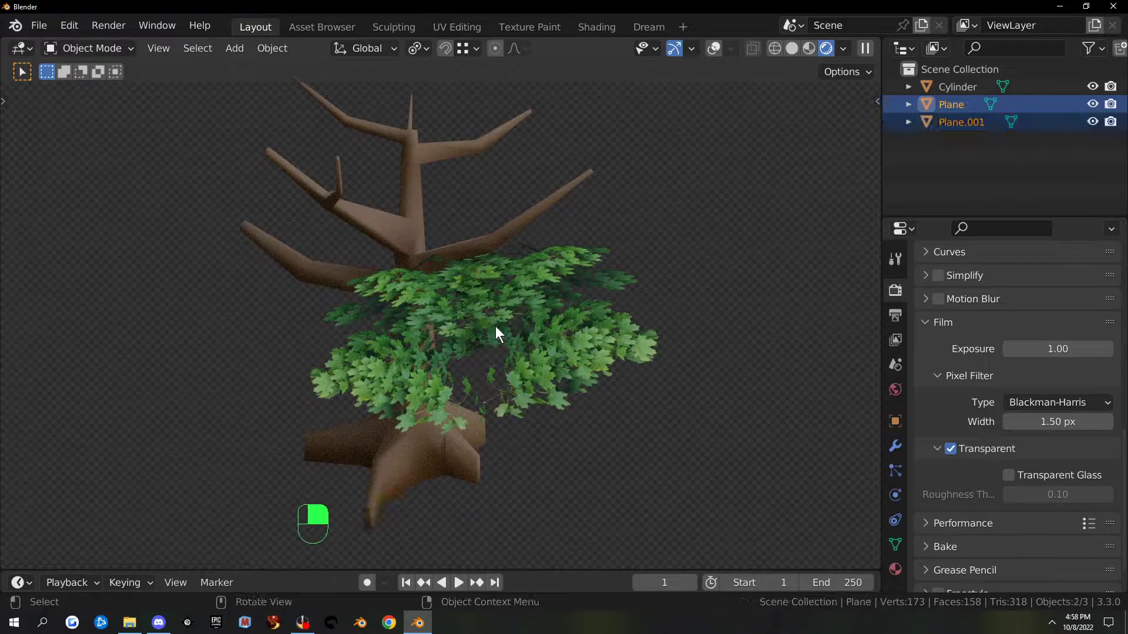
Select both leaf planes, duplicate them with Shift+D and rotate the copies around the tree
{"action": "left_click", "coordinate": [726, 57]}
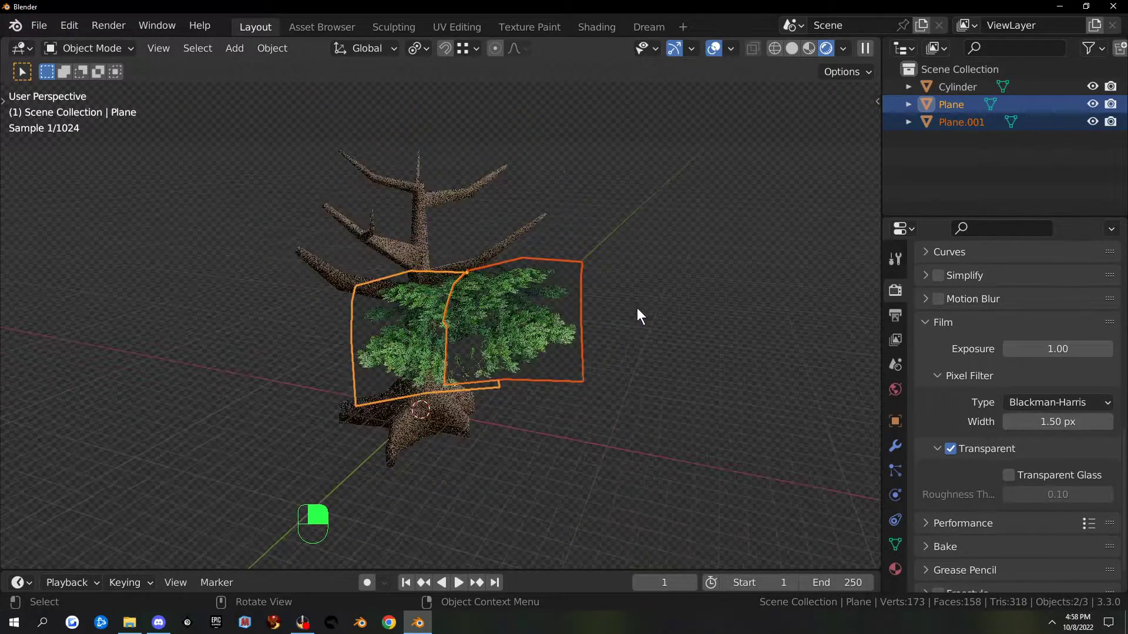
{"action": "left_click", "coordinate": [721, 54]}
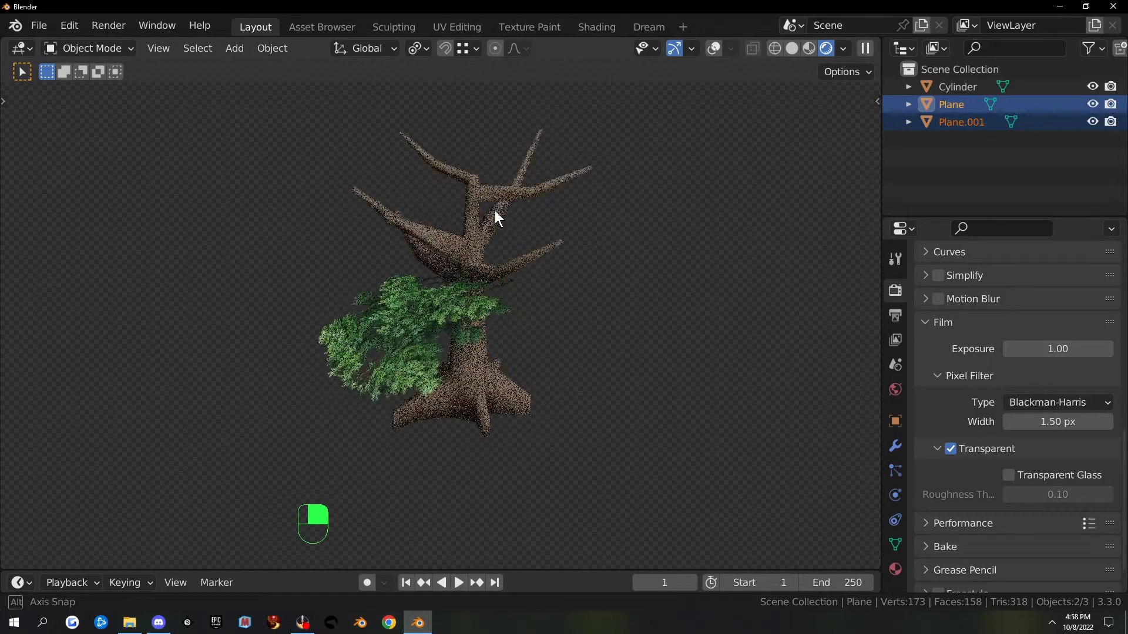
{"action": "key", "text": "KP_7"}
{"action": "key", "text": "shift+d"}
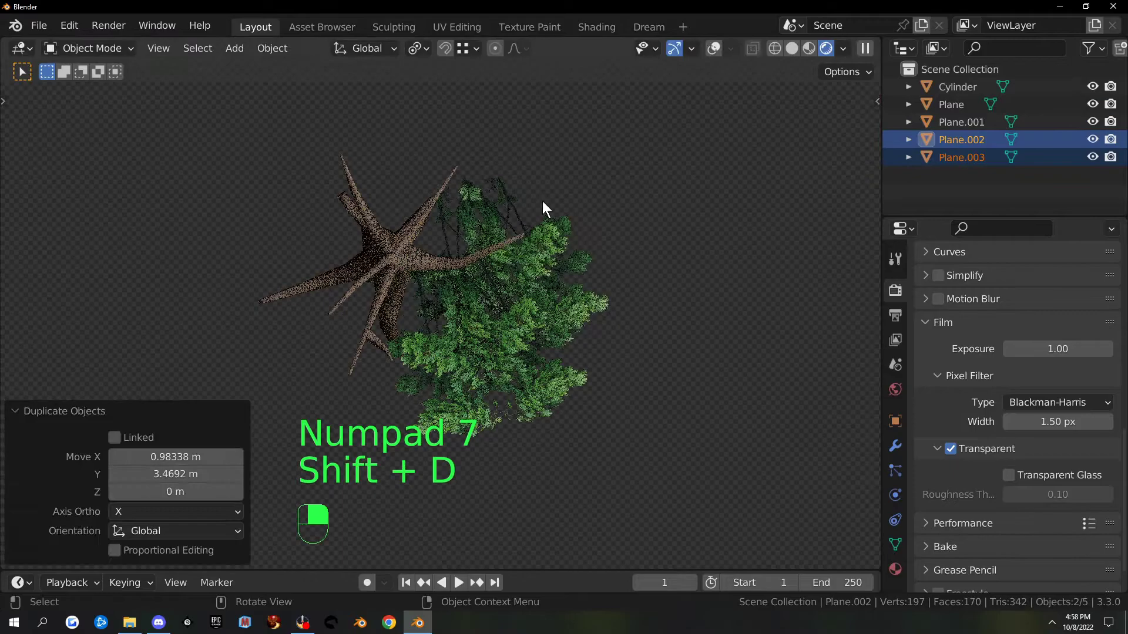
{"action": "key", "text": "r"}
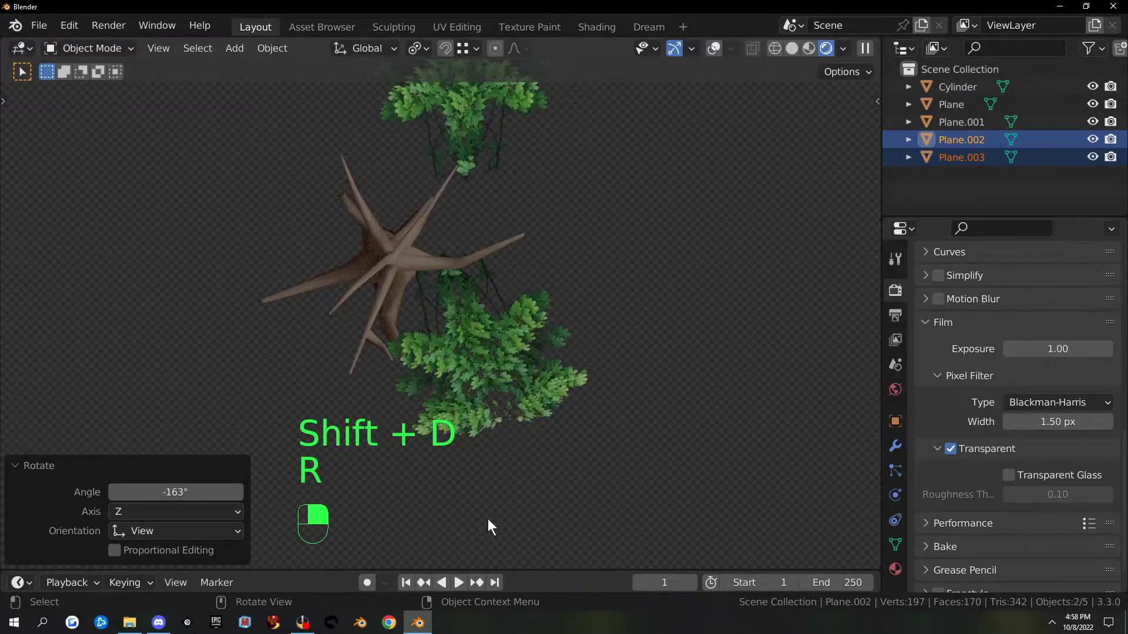
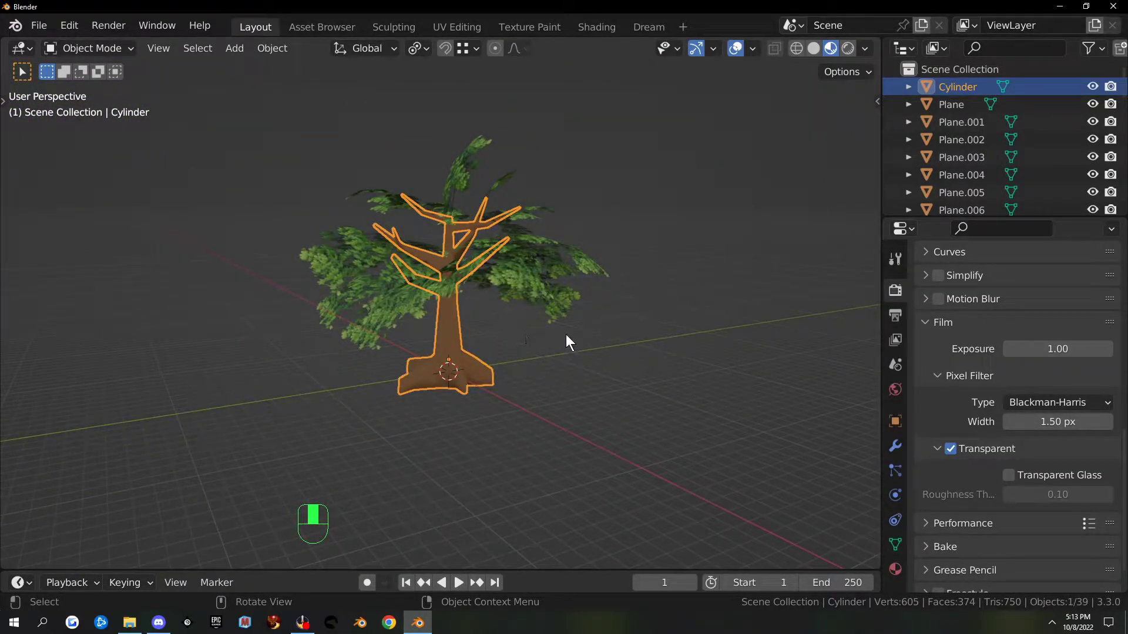
Invert the selection to the leaf planes and join them into a single object with Ctrl+J
{"action": "key", "text": "ctrl+i"}
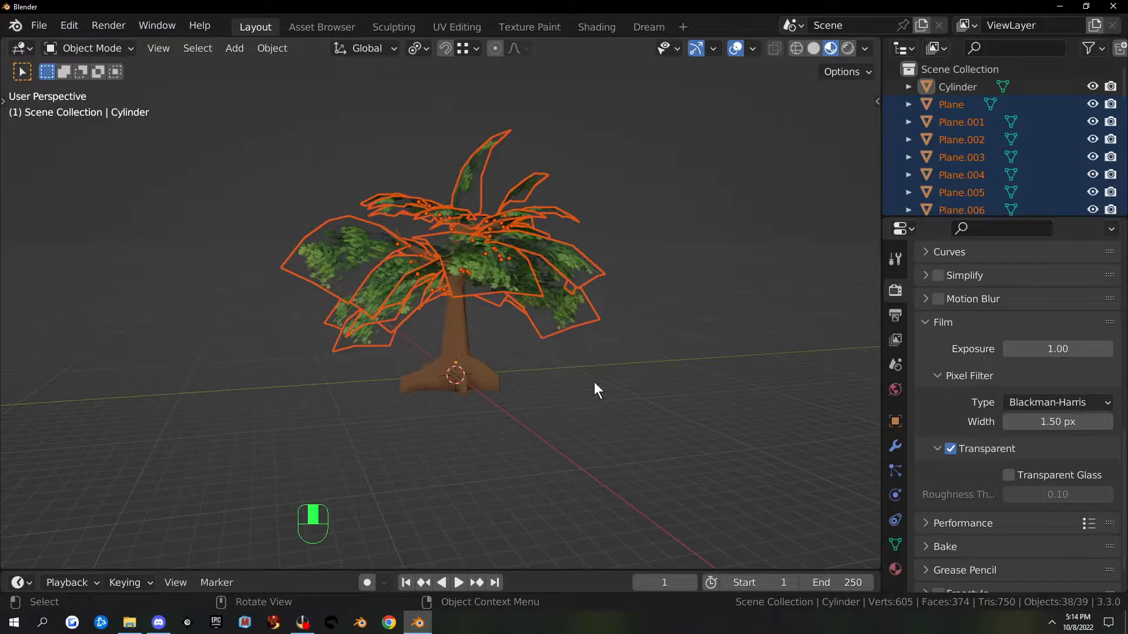
{"action": "key", "text": "ctrl+j"}
{"action": "left_click", "coordinate": [580, 316]}
{"action": "left_click_drag", "start_coordinate": [581, 316], "coordinate": [895, 452]}
{"action": "key", "text": "ctrl+j"}
Orbit around the tree to inspect the merged leafy canopy
{"action": "left_click", "coordinate": [895, 452]}
{"action": "left_click_drag", "start_coordinate": [895, 451], "coordinate": [961, 294]}
{"action": "left_click_drag", "start_coordinate": [961, 294], "coordinate": [1003, 428]}
{"action": "left_click_drag", "start_coordinate": [1003, 428], "coordinate": [1068, 315]}
{"action": "left_click_drag", "start_coordinate": [1068, 315], "coordinate": [732, 57]}
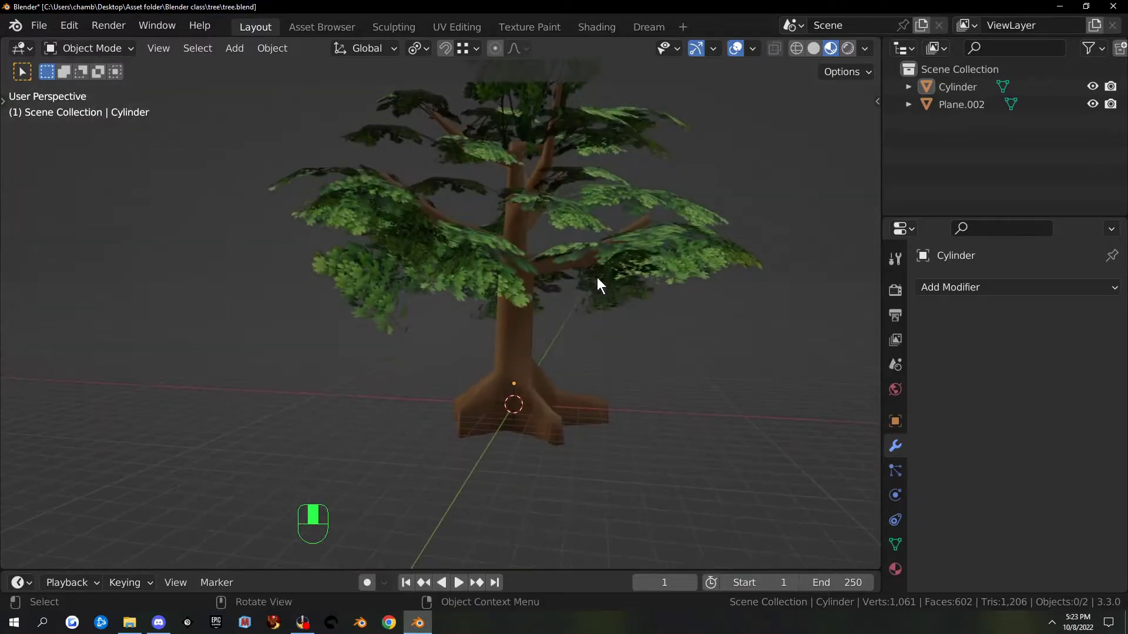
Hide the combined Plane.002 leaf object, leaving the bare trunk visible
{"action": "left_click", "coordinate": [652, 276]}
{"action": "key", "text": "h"}
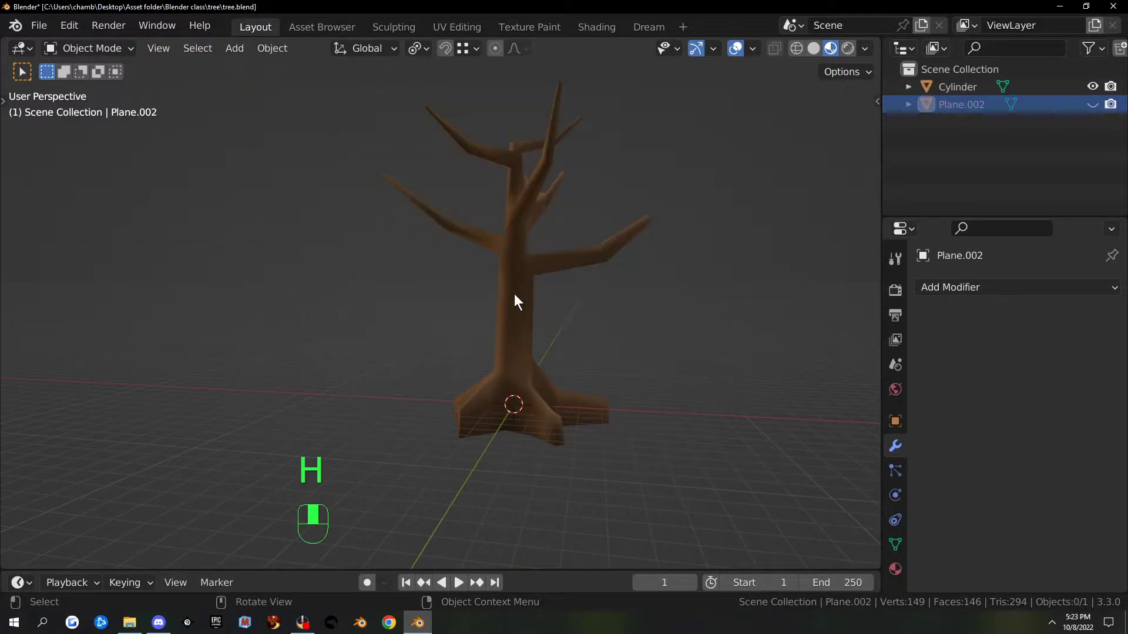
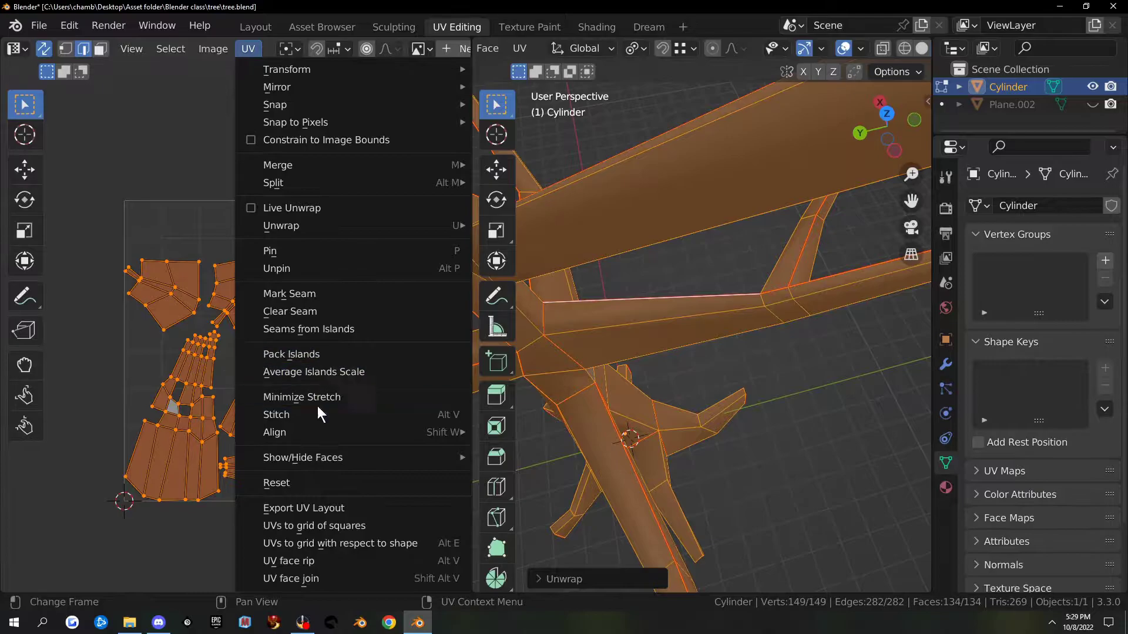
Pack the trunk's UV islands into the image bounds
{"action": "left_click_drag", "start_coordinate": [325, 355], "coordinate": [345, 363]}
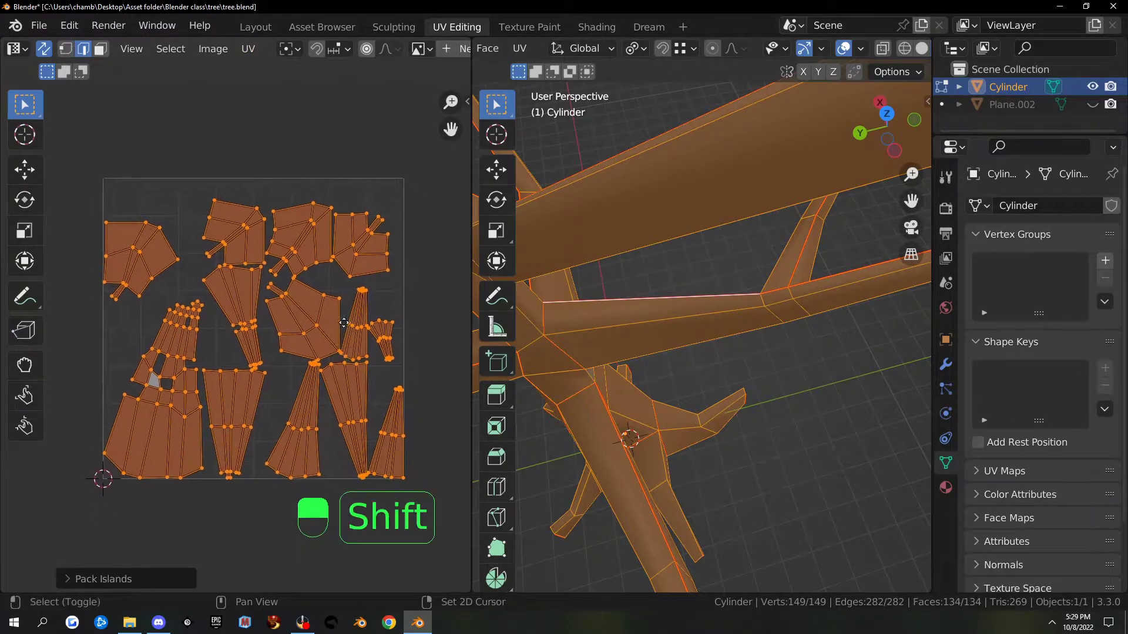
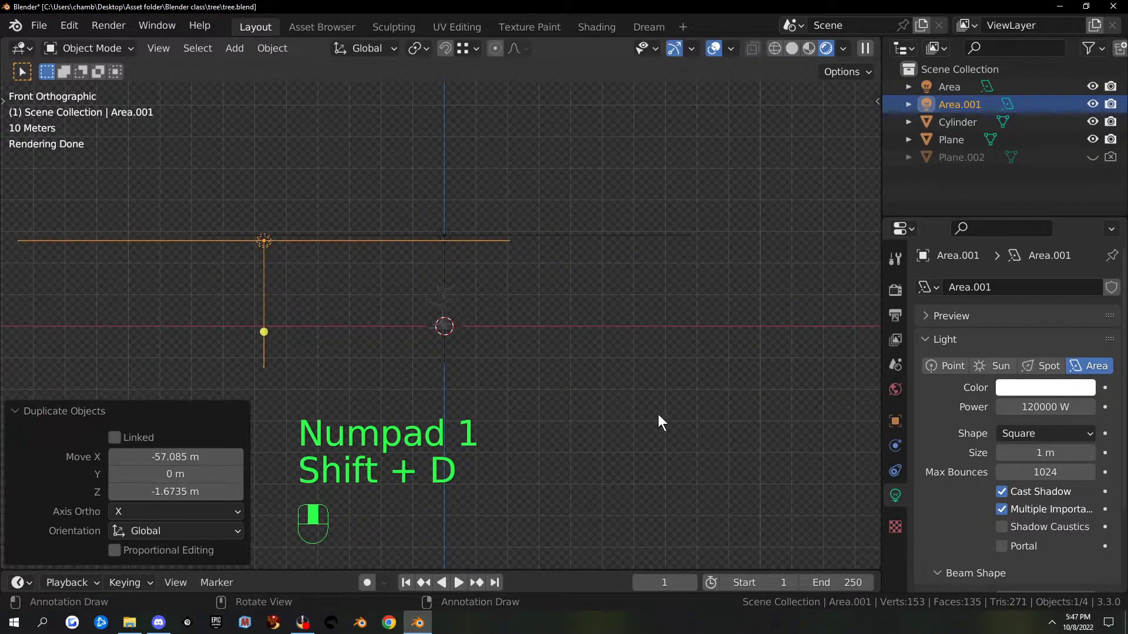
Rotate and move the duplicated light to one side, then copy it to face the opposite way
{"action": "key", "text": "r"}
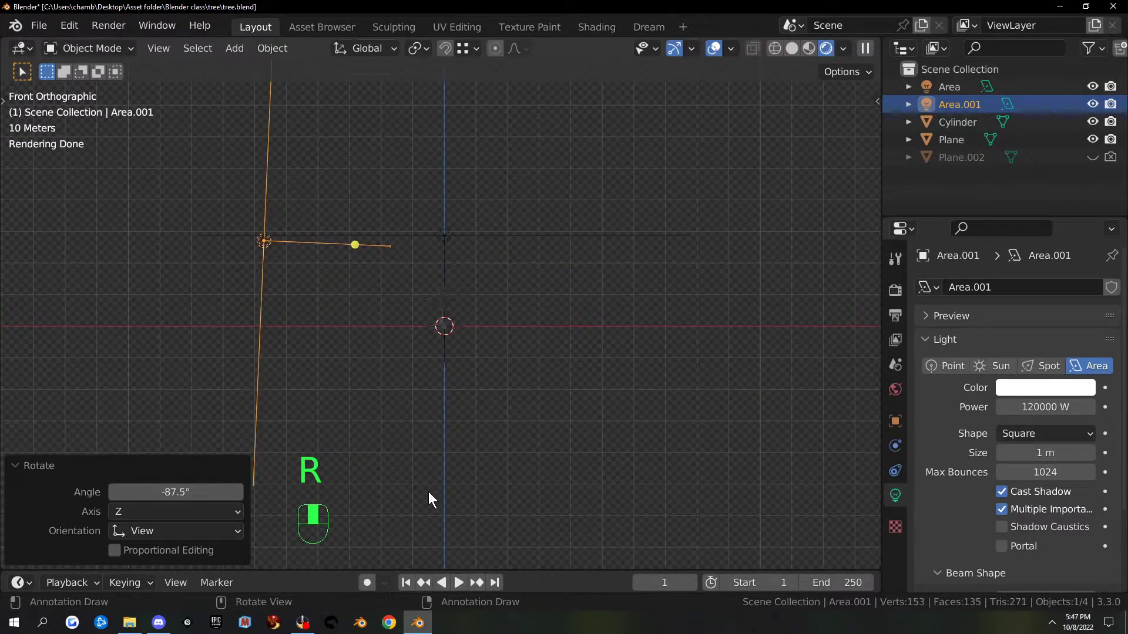
{"action": "key", "text": "g"}
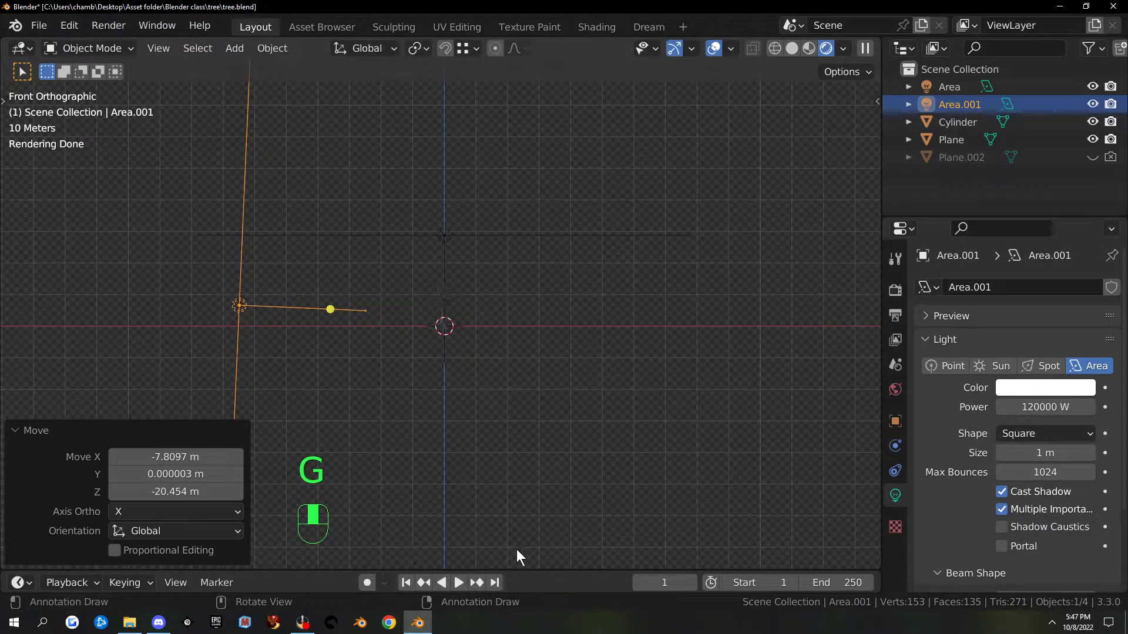
{"action": "key", "text": "shift+d"}
{"action": "key", "text": "r"}
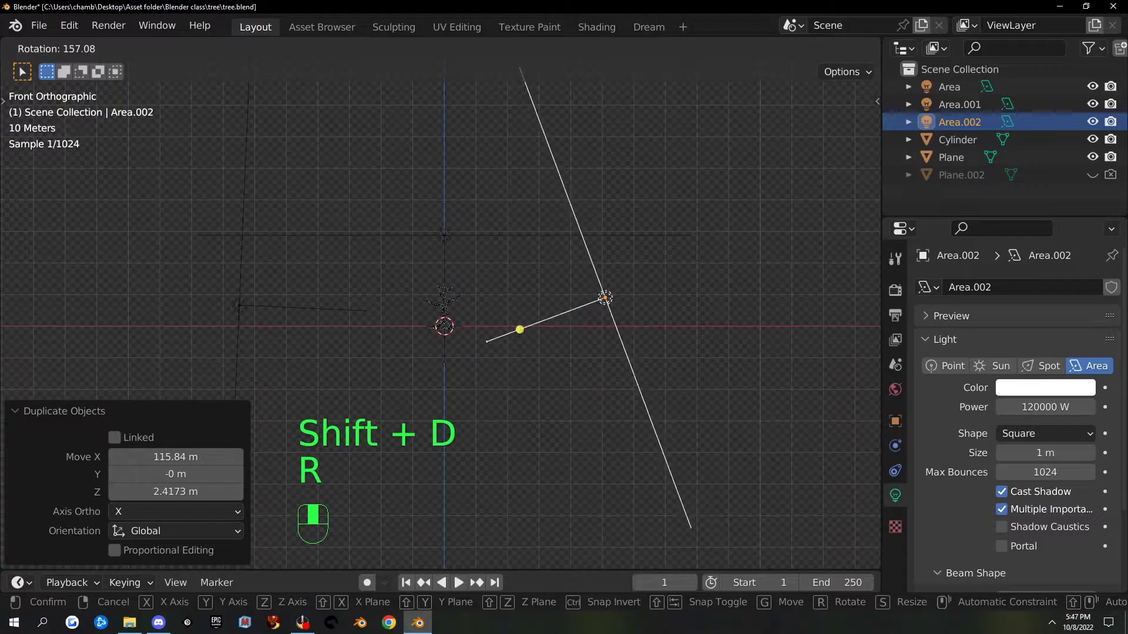
{"action": "key", "text": "g"}
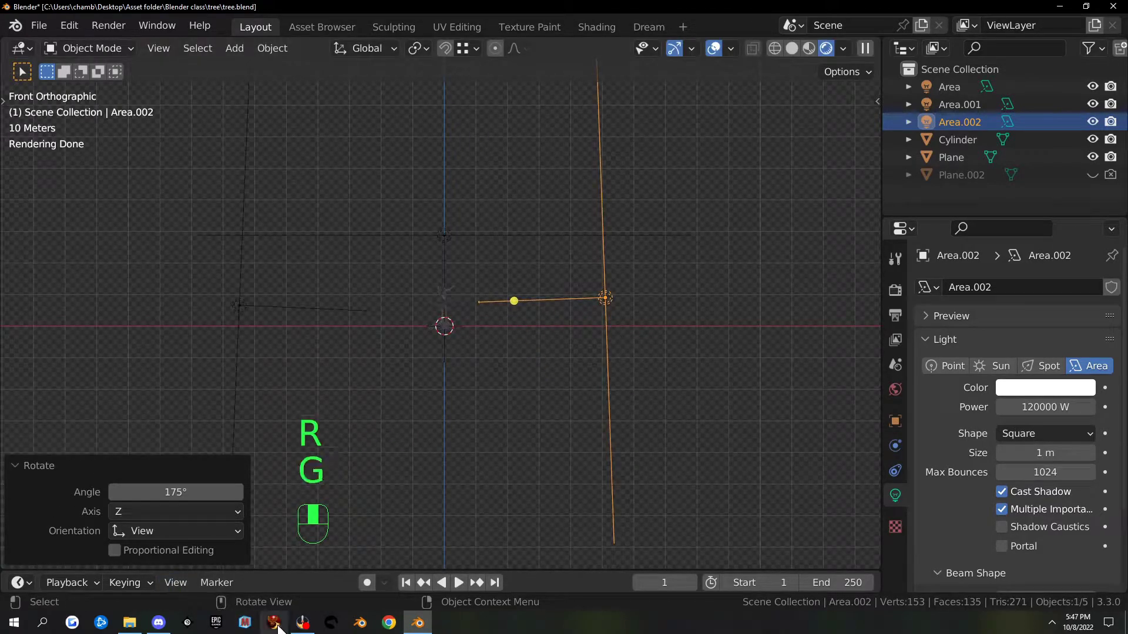
{"action": "key", "text": "g"}
Select both side lights and duplicate them as Area.003 and Area.004
{"action": "left_click", "coordinate": [233, 319]}
{"action": "key", "text": "shift+d"}
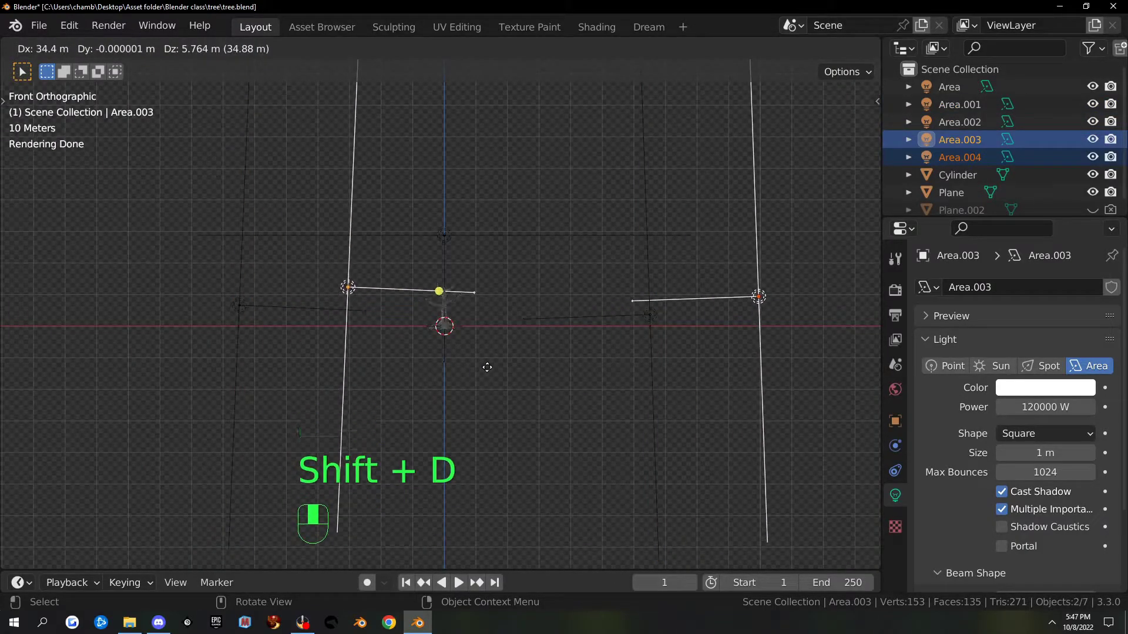
Turn the two newest light copies 90° about Z so the lights surround the tree
{"action": "key", "text": "r"}
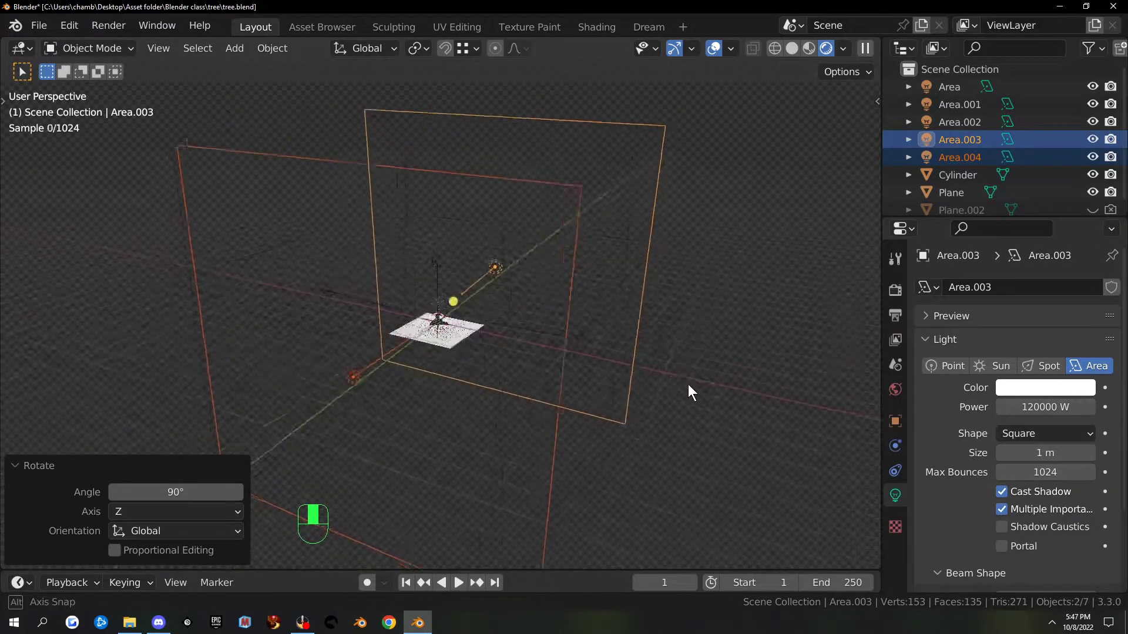
{"action": "left_click", "coordinate": [656, 173]}
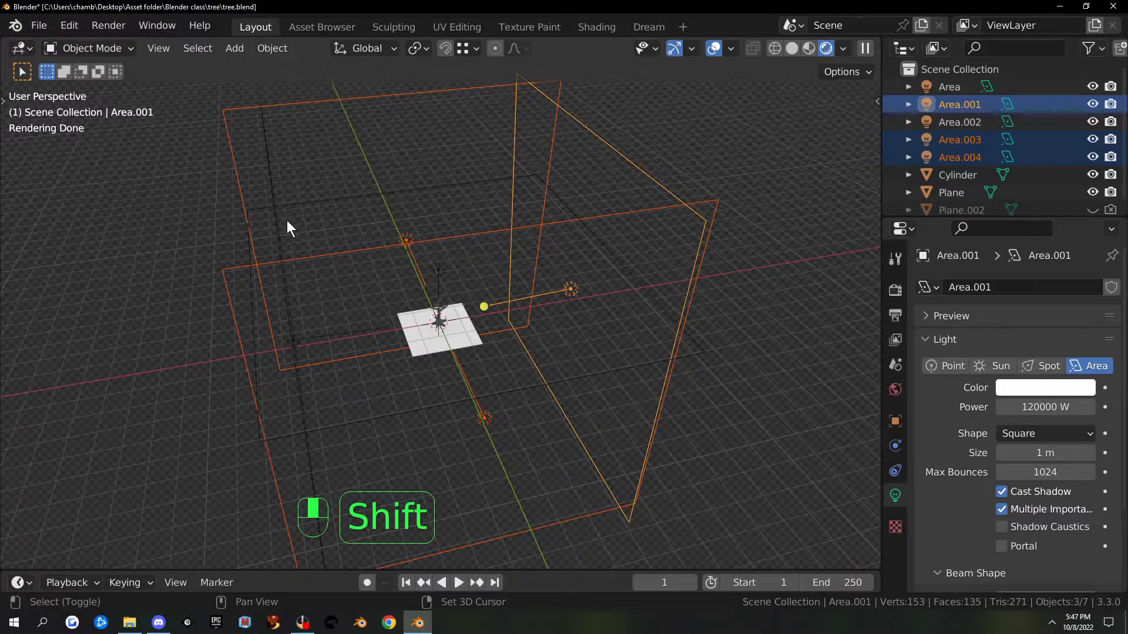
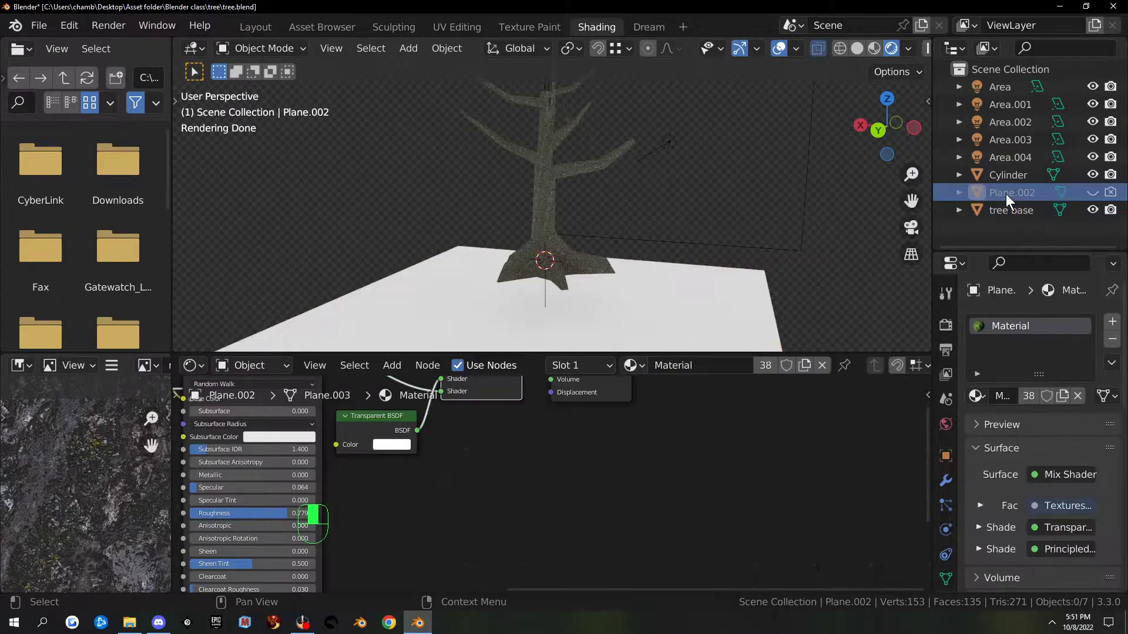
Rename the leaf object Plane.002 to 'tree leeves', correcting the spelling as you go
{"action": "key", "text": "e"}
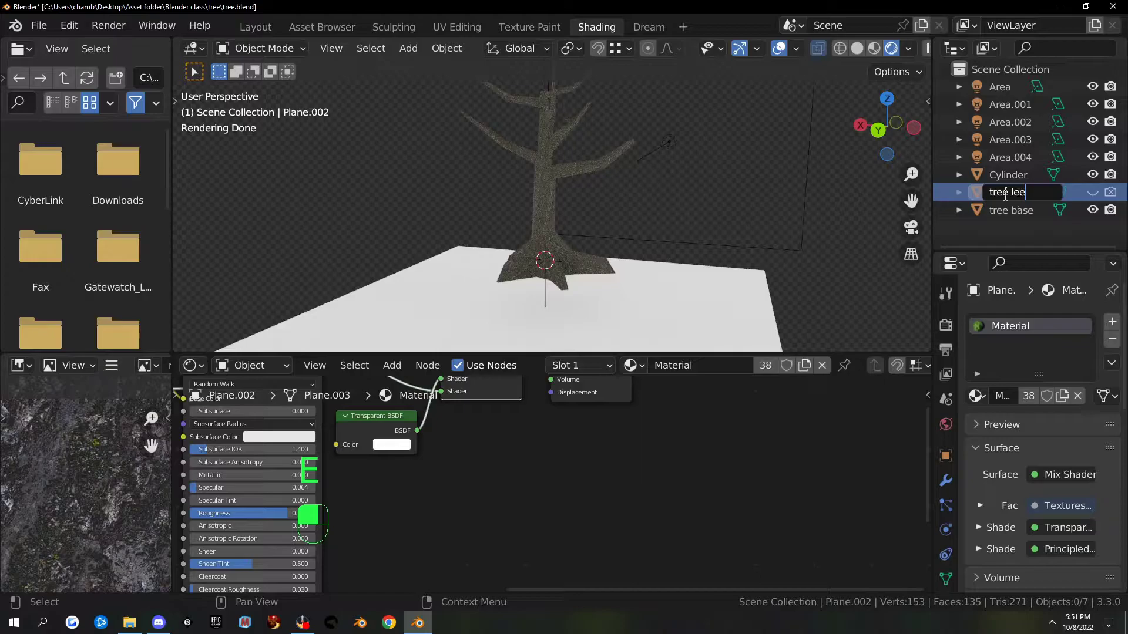
{"action": "key", "text": "BackSpace"}
{"action": "key", "text": "BackSpace"}
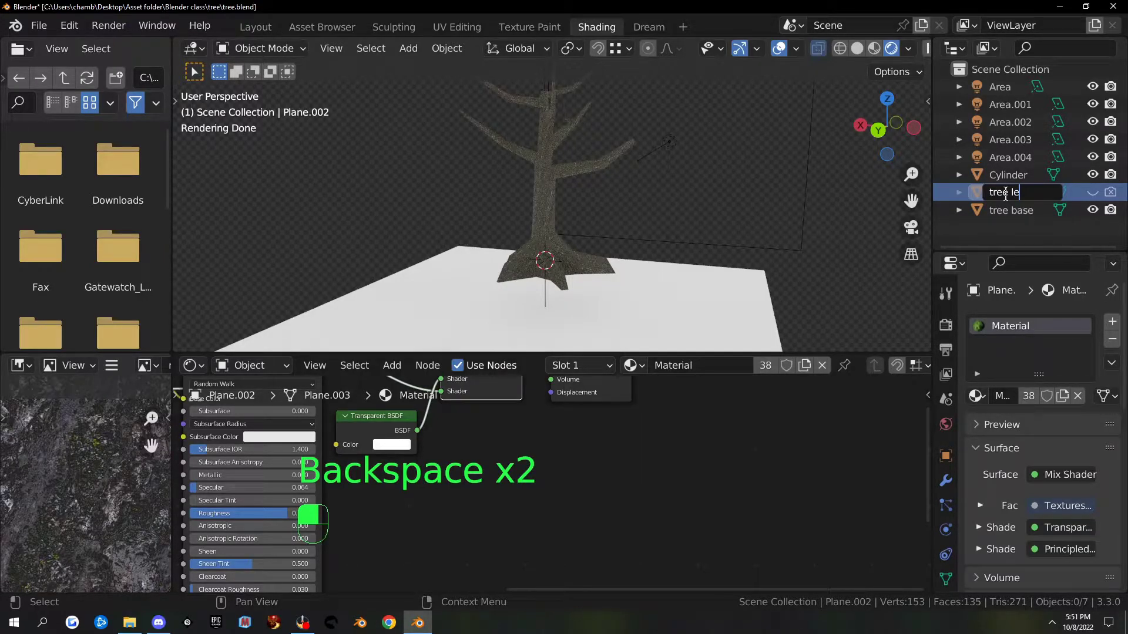
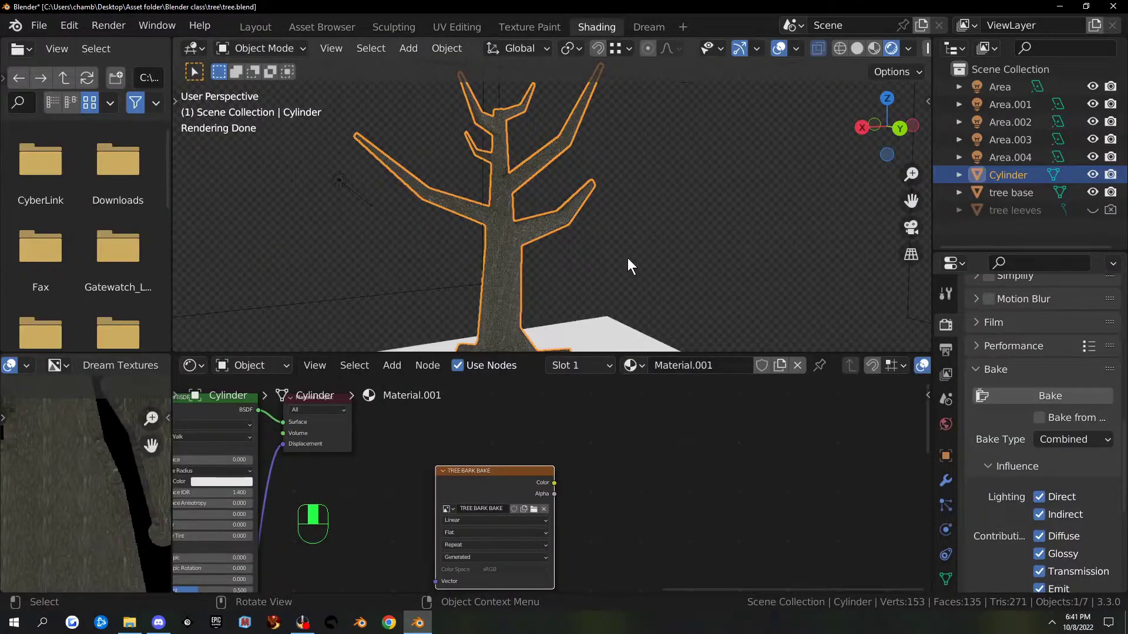
Separate the limb faces into their own object Cylinder.001 and check its material
{"action": "left_click", "coordinate": [497, 482]}
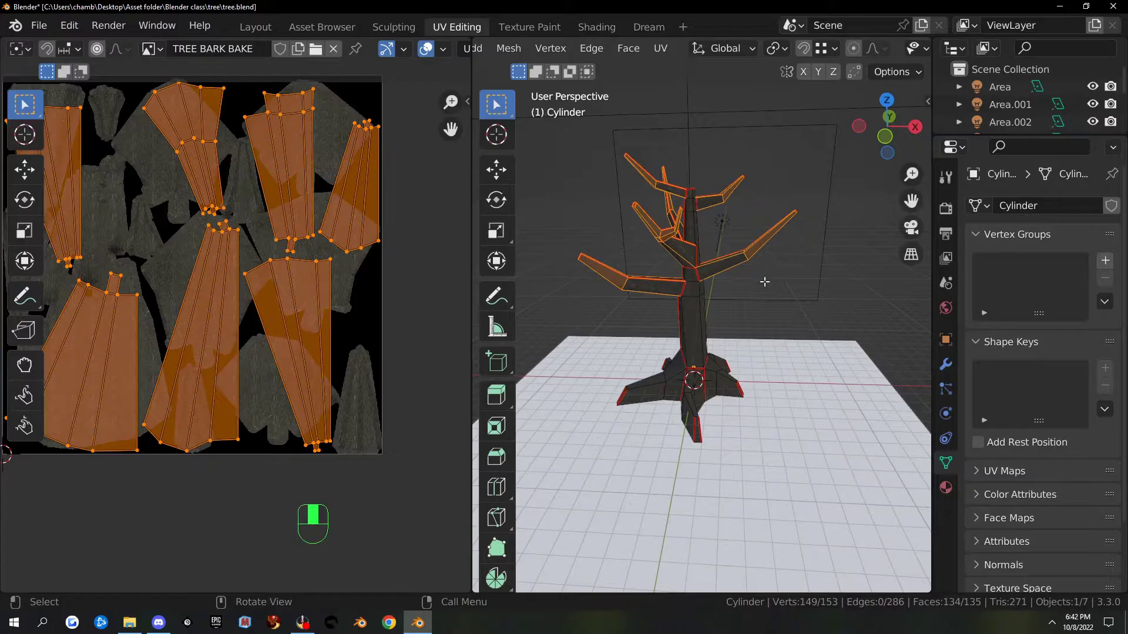
{"action": "key", "text": "p"}
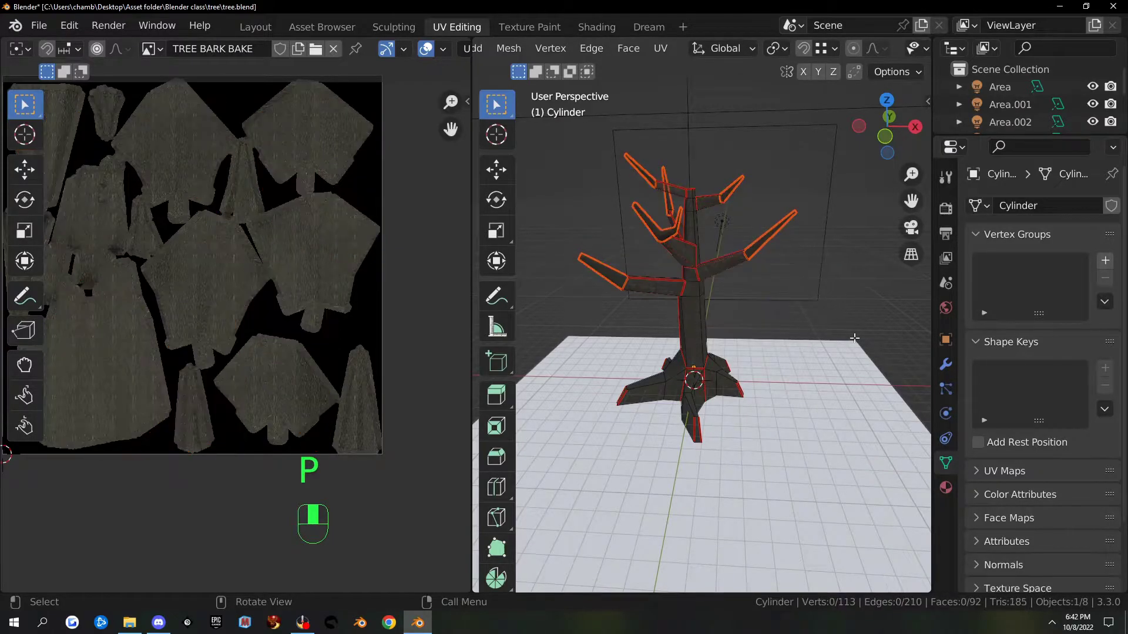
{"action": "left_click", "coordinate": [955, 493]}
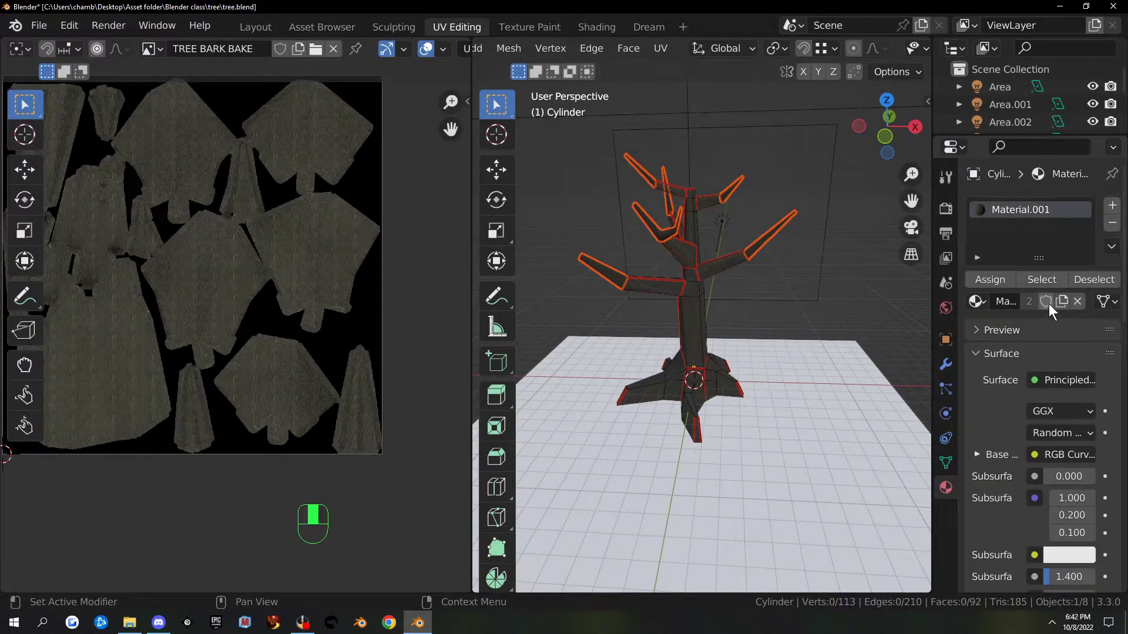
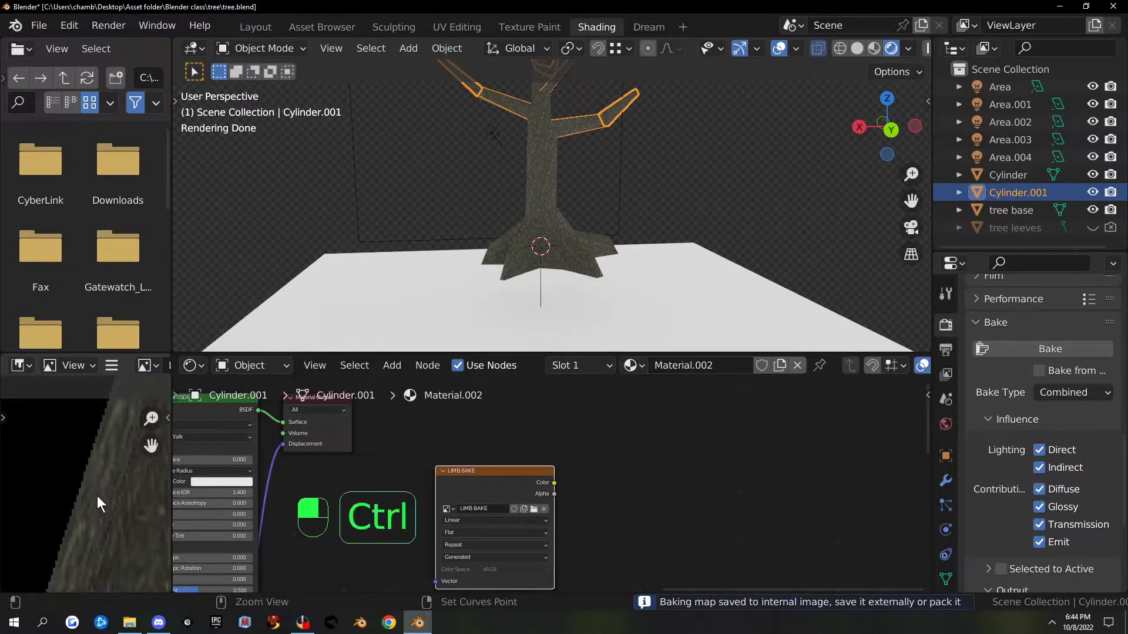
Inspect the LIMB BAKE image full-screen, then scale the limbs along Z to about 0.71
{"action": "key", "text": "ctrl+space"}
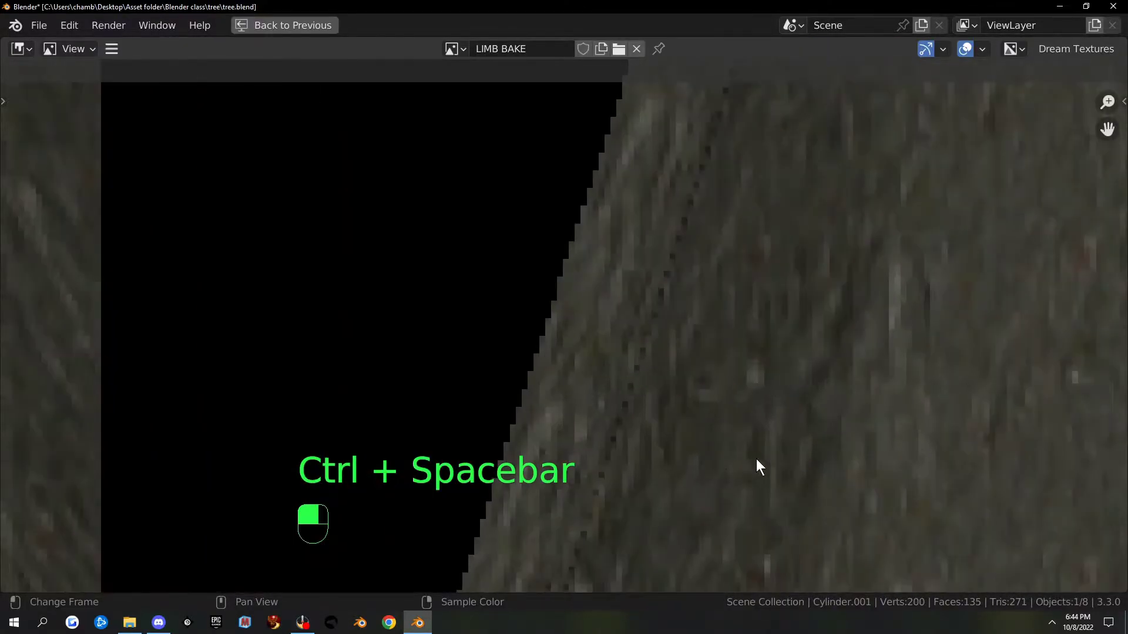
{"action": "key", "text": "ctrl+space"}
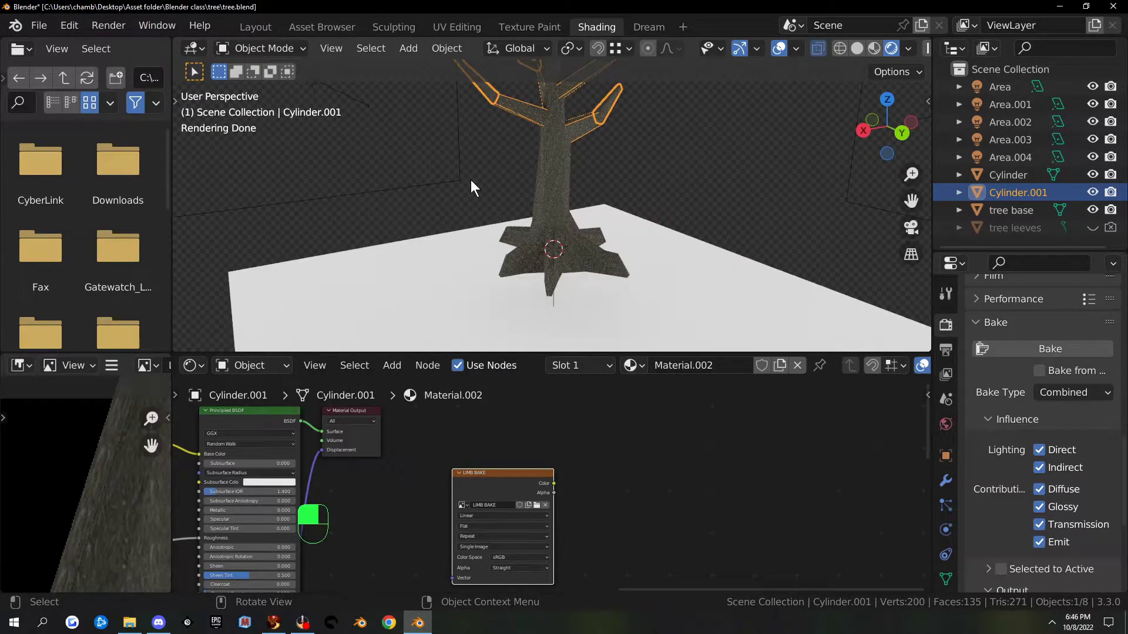
{"action": "key", "text": "s"}
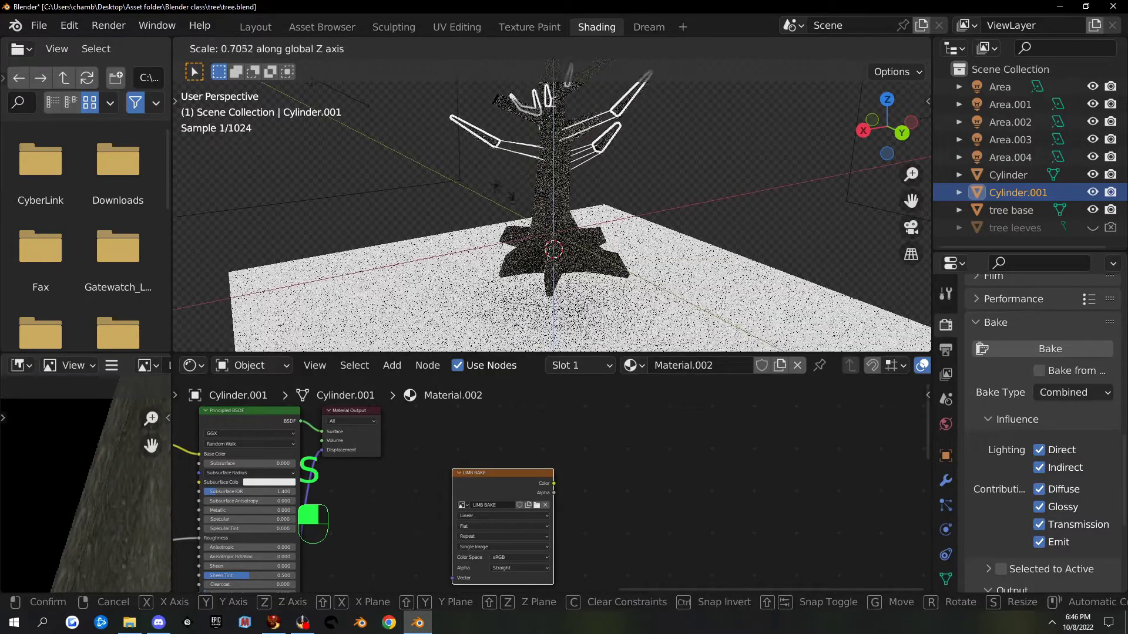
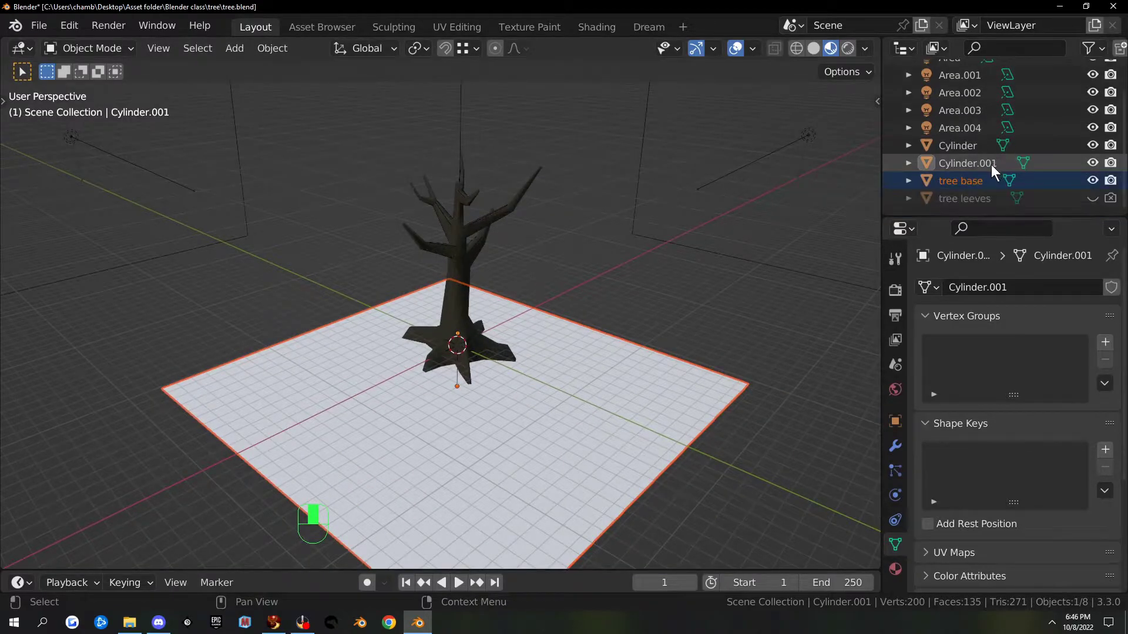
Unhide the 'tree leeves' planes and toggle visibility of parts while inspecting the tree
{"action": "left_click", "coordinate": [1092, 205]}
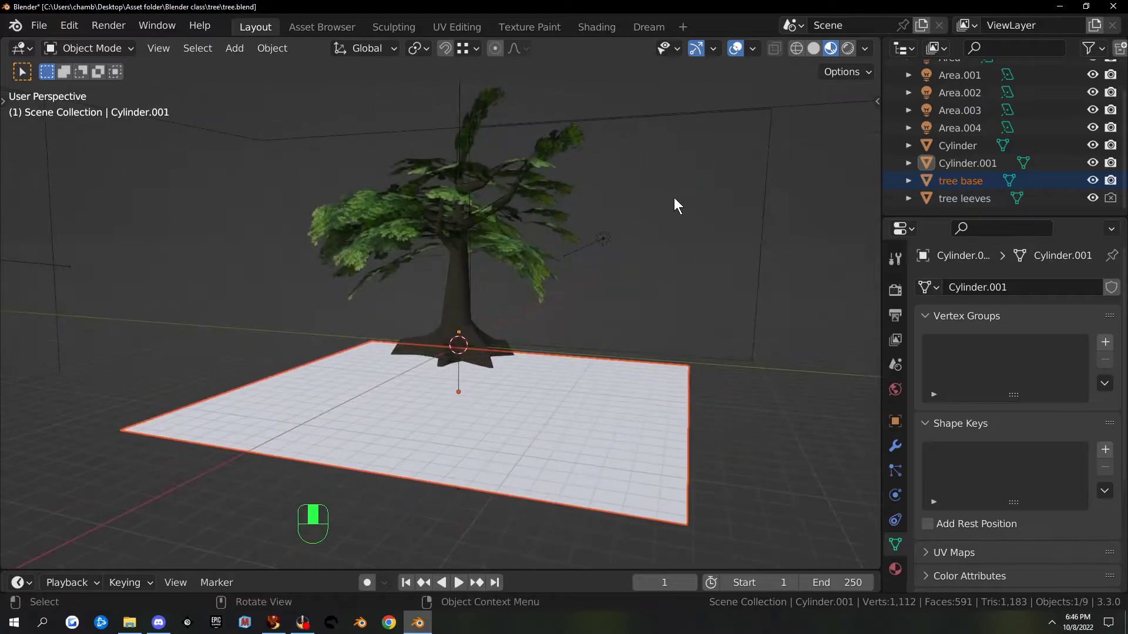
{"action": "left_click", "coordinate": [707, 434]}
{"action": "left_click_drag", "start_coordinate": [707, 434], "coordinate": [748, 287]}
{"action": "key", "text": "h"}
{"action": "left_click_drag", "start_coordinate": [748, 287], "coordinate": [466, 286]}
{"action": "key", "text": "h"}
{"action": "key", "text": "h"}
{"action": "key", "text": "h"}
{"action": "key", "text": "h"}
{"action": "left_click_drag", "start_coordinate": [465, 286], "coordinate": [463, 303]}
Add a cube, duplicate it into three in a row beside the tree, and show the Item sidebar
{"action": "key", "text": "shift+a"}
{"action": "key", "text": "g"}
{"action": "key", "text": "shift+d"}
{"action": "key", "text": "shift+d"}
{"action": "left_click", "coordinate": [463, 303]}
{"action": "left_click_drag", "start_coordinate": [463, 303], "coordinate": [394, 198]}
{"action": "left_click", "coordinate": [394, 198]}
{"action": "left_click_drag", "start_coordinate": [394, 198], "coordinate": [371, 271]}
{"action": "left_click", "coordinate": [371, 271]}
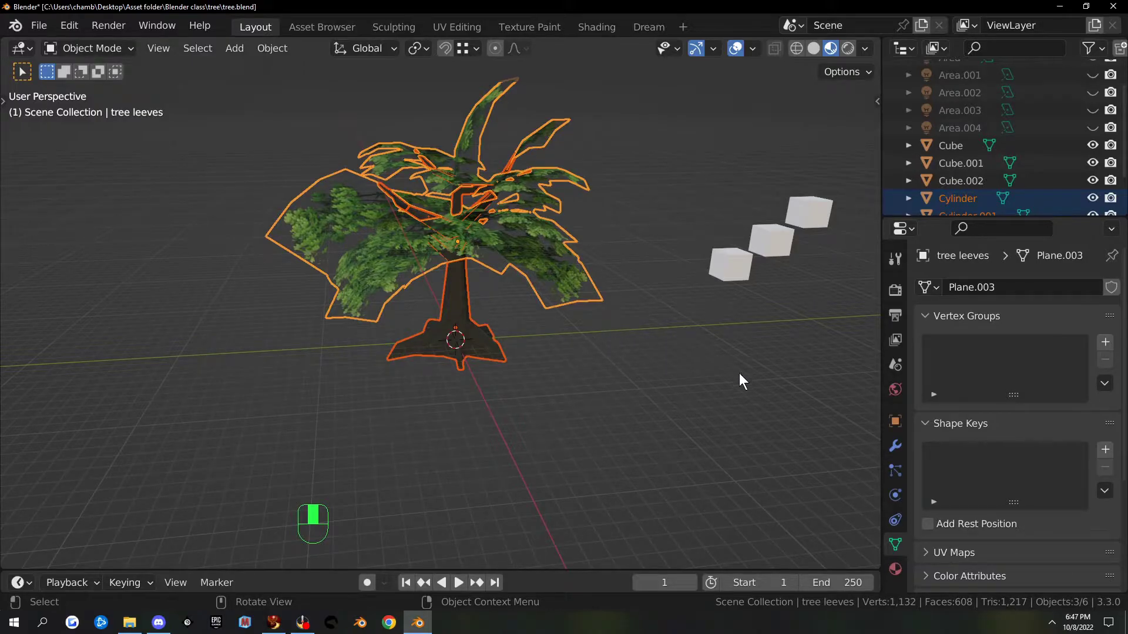
{"action": "key", "text": "n"}
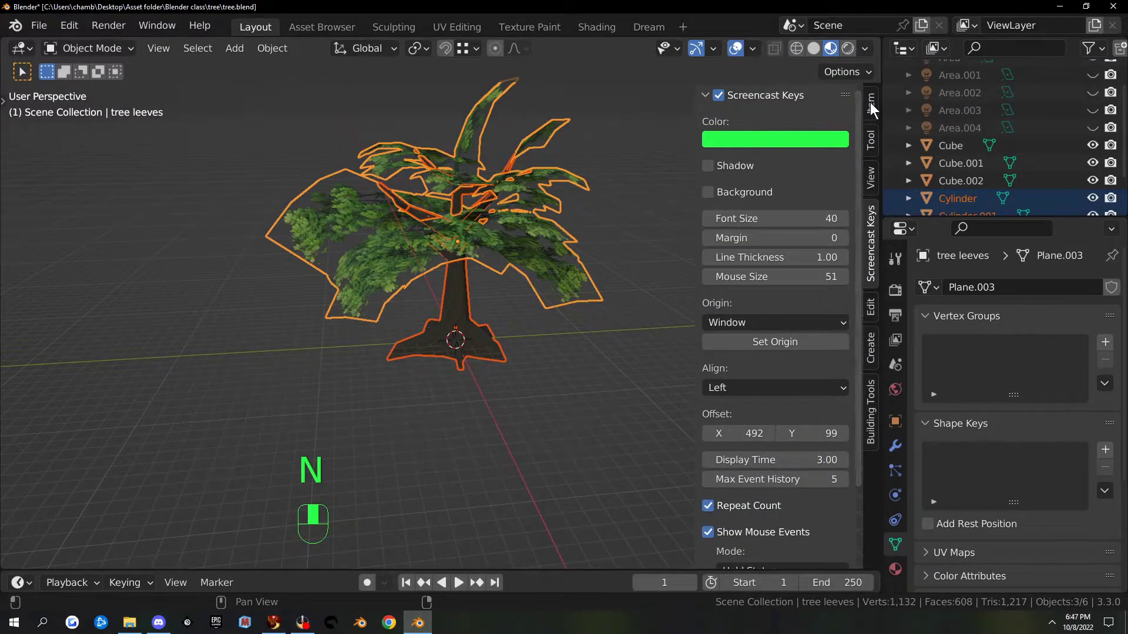